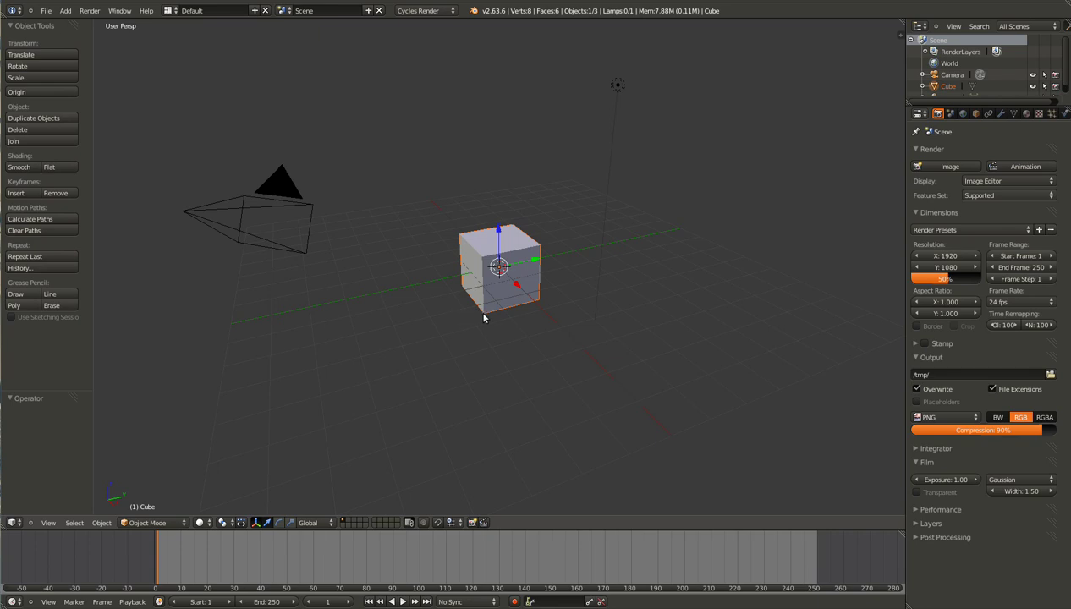
- Delete the default cube, add an icosphere at the origin and view it from the front
key(Delete)
key(KP_1)
key(KP_5)
key(shift+a)
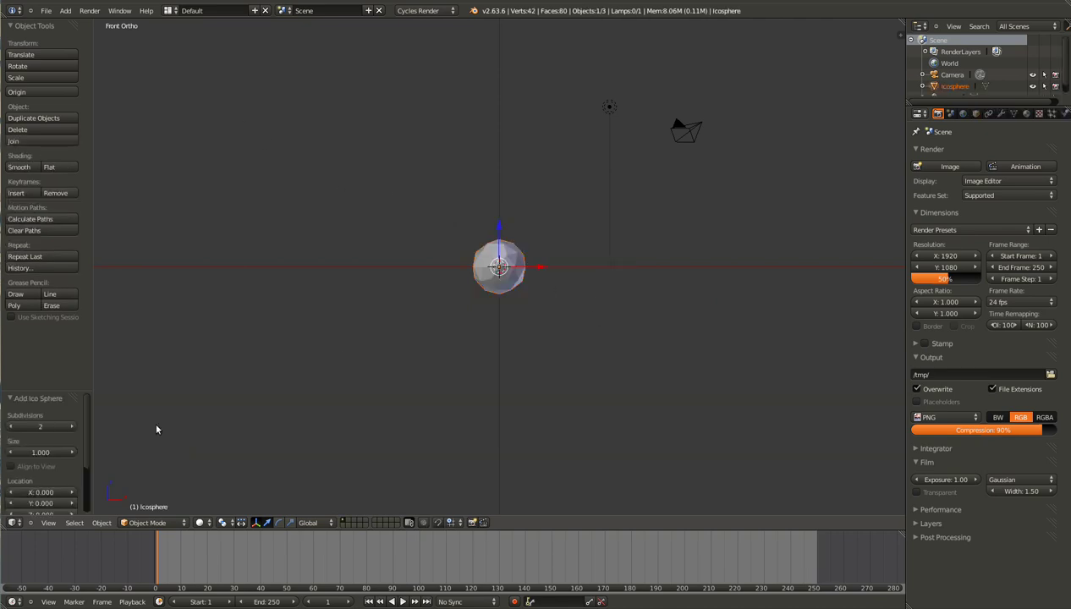
- Raise the new icosphere's subdivisions in the operator panel
click(76, 429)
scroll(up, 3)
scroll(up, 3)
- Add a Bevel modifier to the icosphere with its width raised to 0.5 for hexagonal panels
click(1010, 119)
click(982, 160)
scroll(up, 3)
scroll(up, 3)
click(955, 208)
click(960, 209)
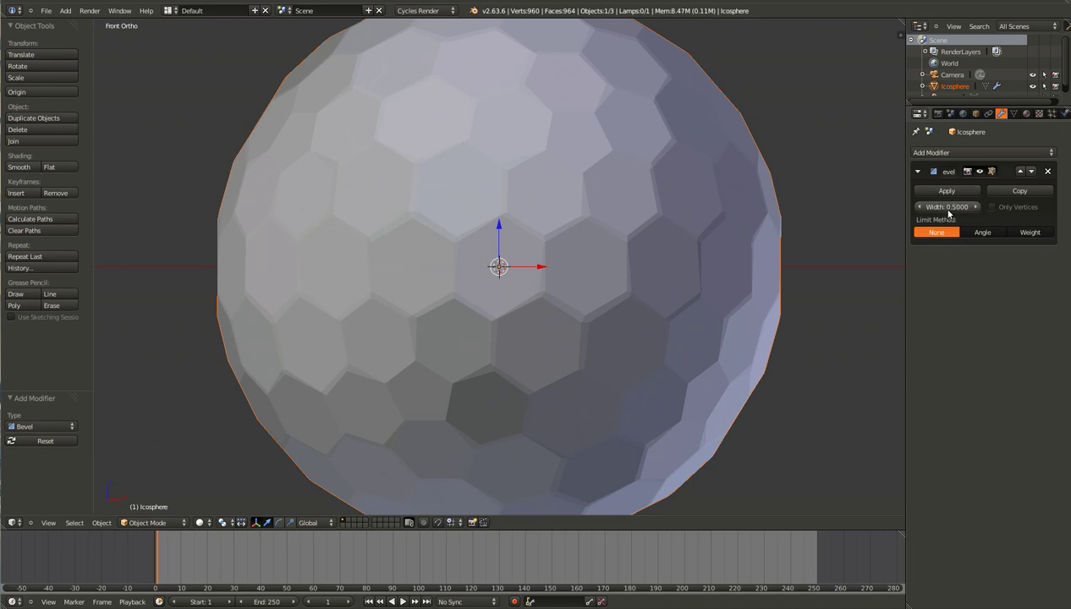
- Step the bevel width down through smaller values so the hexagon borders thin out
click(917, 211)
click(918, 210)
click(919, 210)
double_click(919, 210)
scroll(down, 3)
scroll(up, 3)
click(924, 209)
click(923, 210)
click(919, 211)
click(920, 211)
double_click(920, 210)
click(922, 209)
scroll(down, 3)
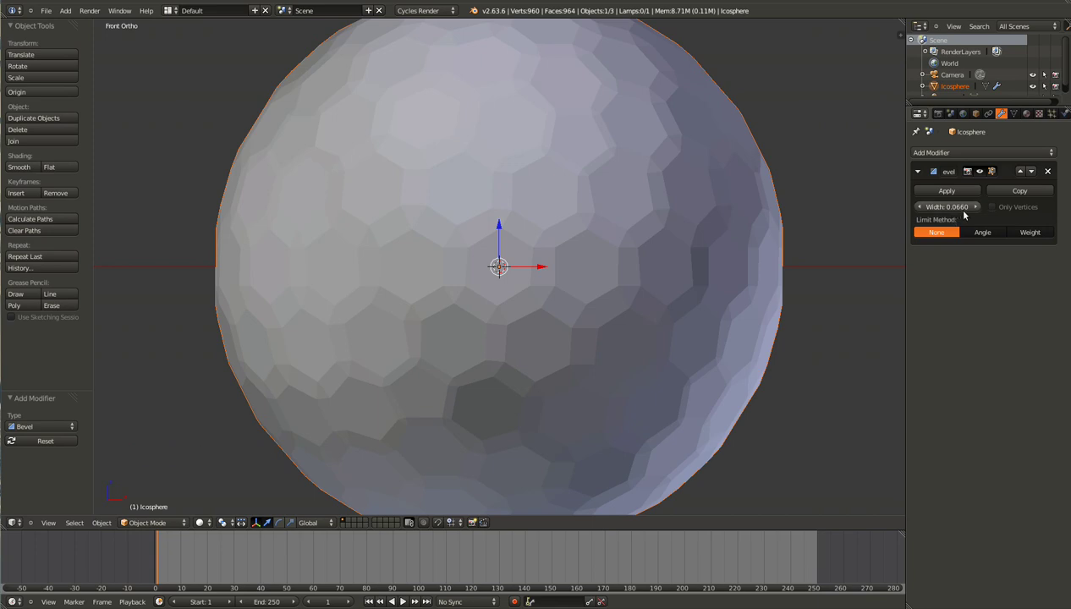
- Settle the bevel width at 0.057 and orbit around to check the thin chamfers
middle_click(548, 334)
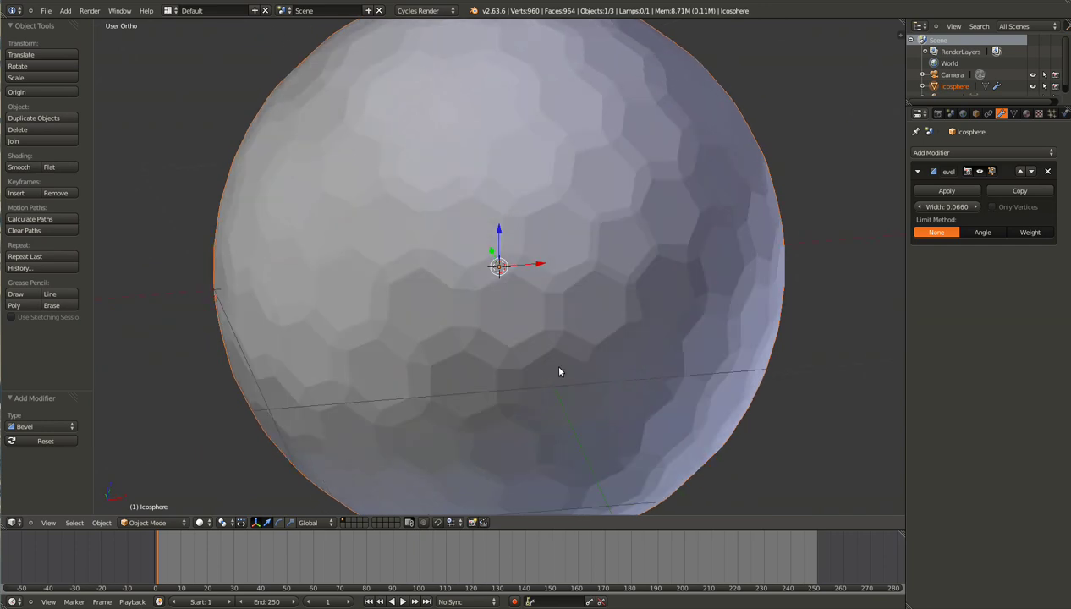
click(922, 210)
click(922, 209)
click(922, 210)
click(922, 210)
double_click(922, 210)
click(922, 210)
click(921, 210)
middle_click(565, 284)
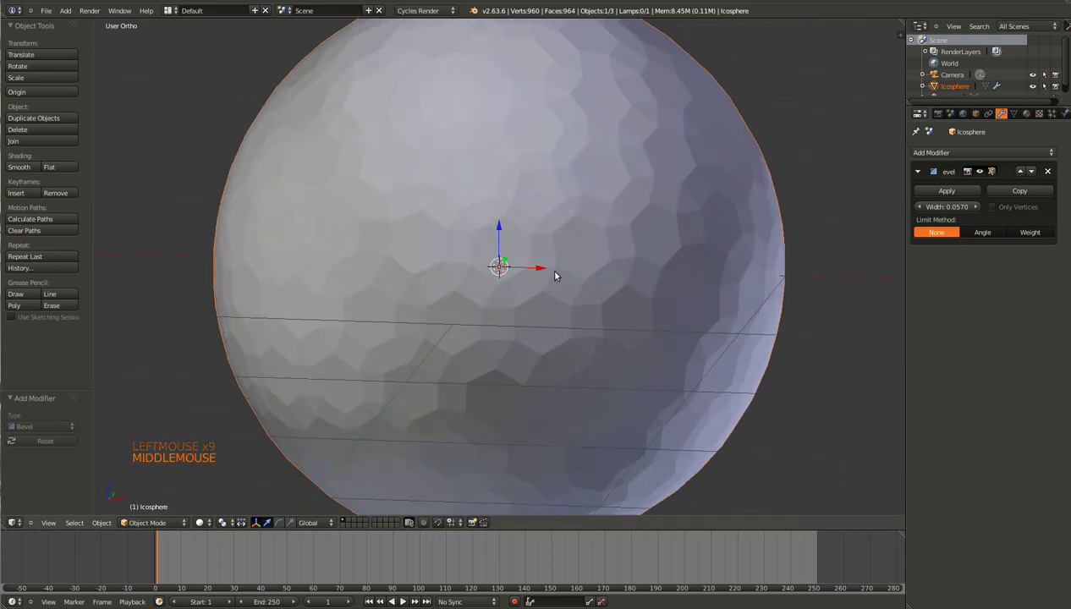
middle_click(570, 316)
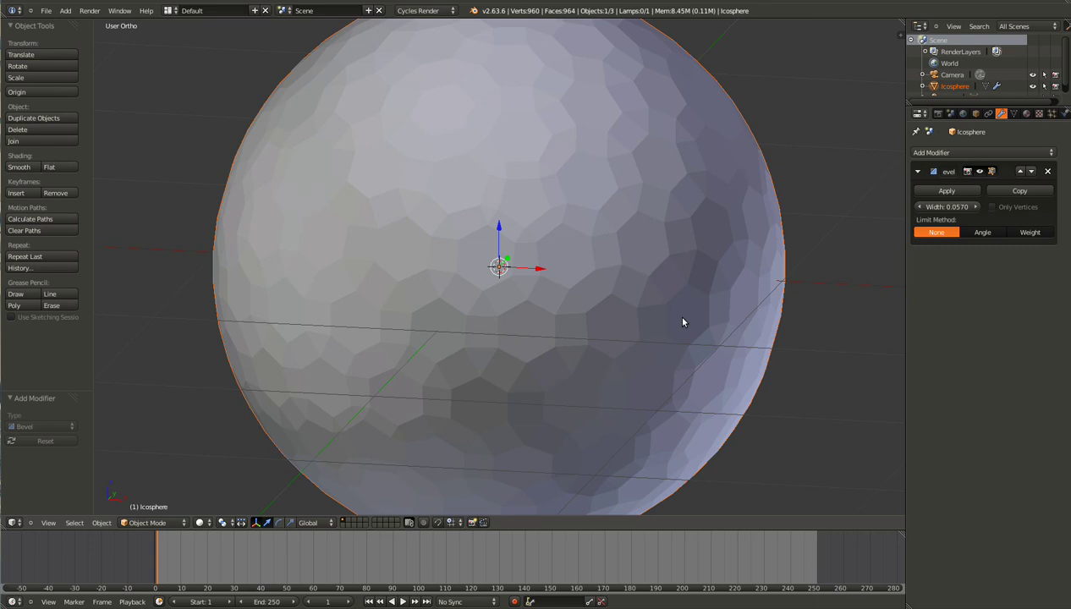
middle_click(481, 312)
key(Tab)
key(Tab)
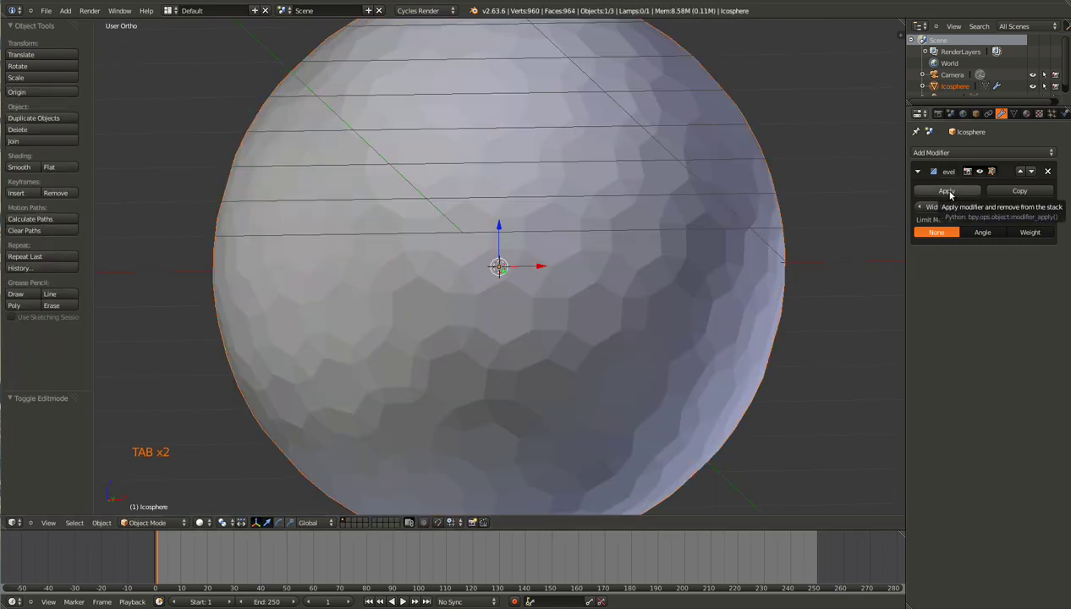
- Apply the Bevel modifier, baking the panels into a 960-vertex mesh, and enter Edit Mode
click(506, 263)
key(Tab)
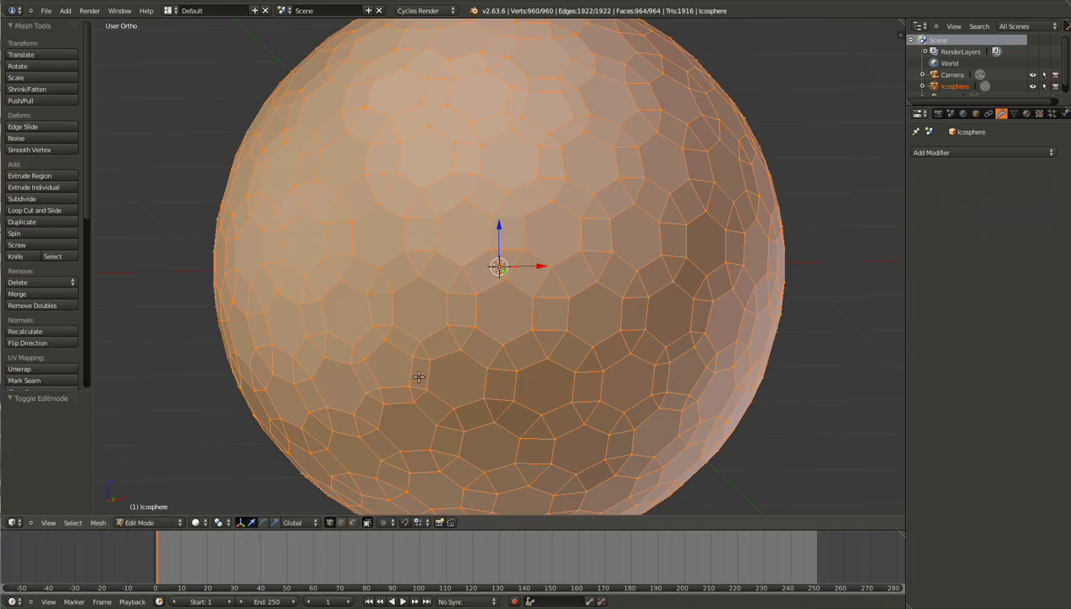
key(ctrl+Tab)
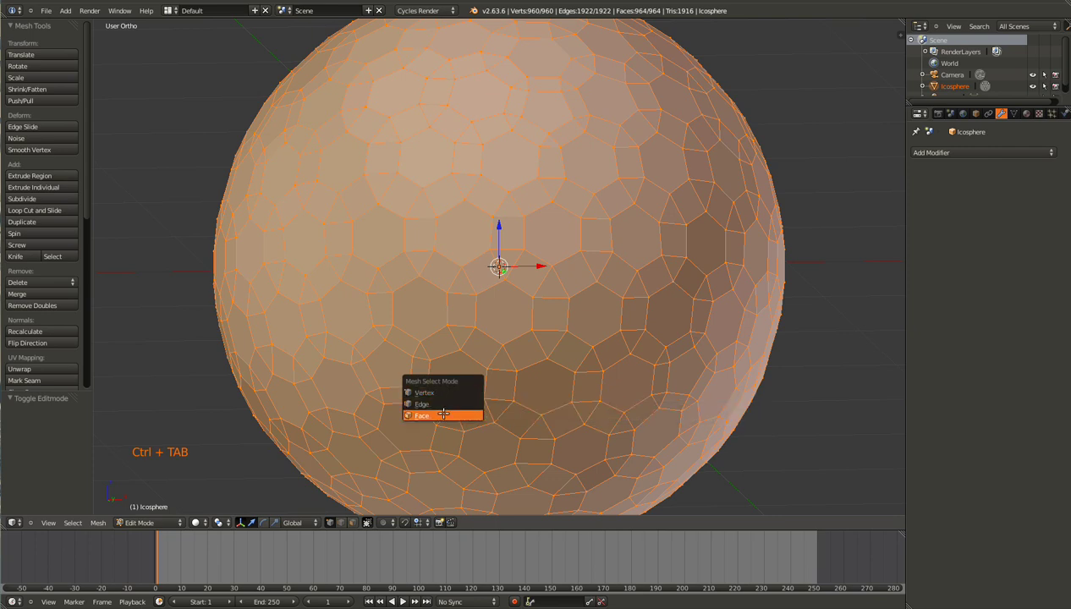
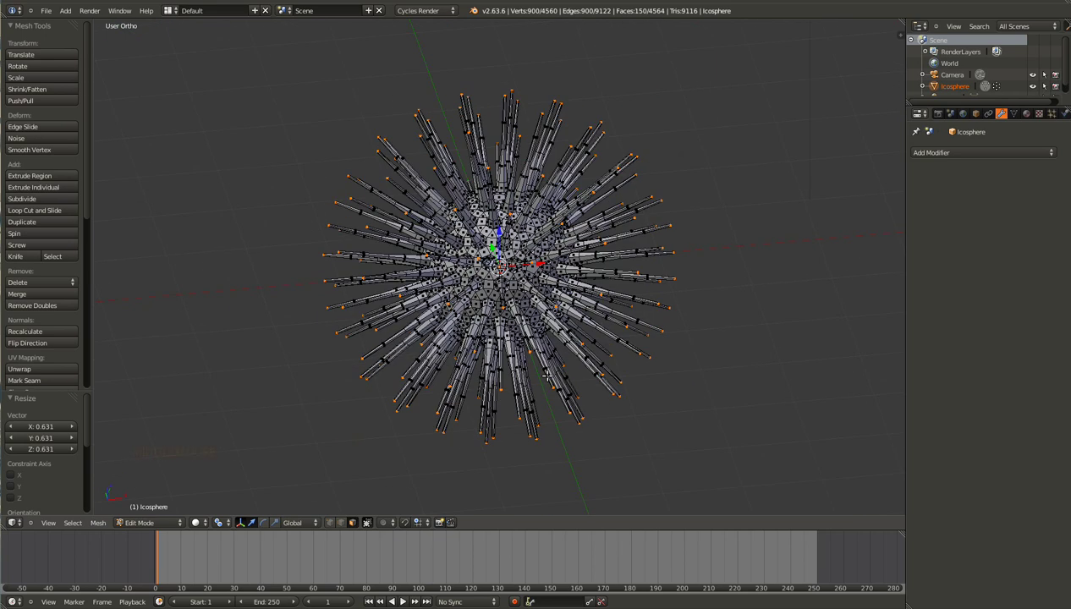
- Assign the selected spike tips to a new vertex group named Tips
key(KP_1)
click(1013, 116)
click(1004, 269)
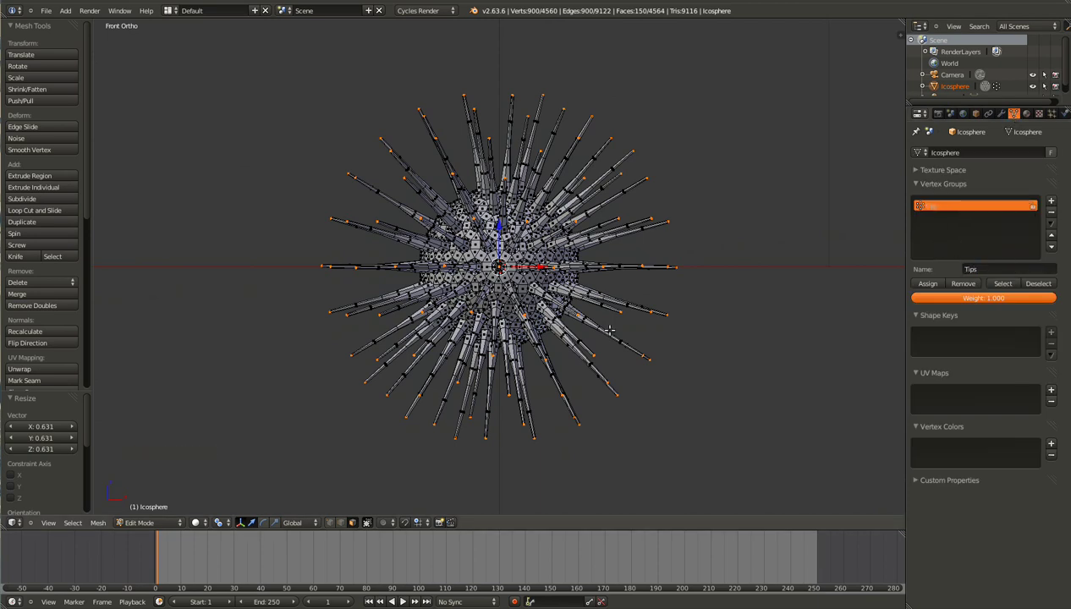
- Grow the selection down the spikes and store it as a vertex group named Shafts
key(ctrl+KP_Add)
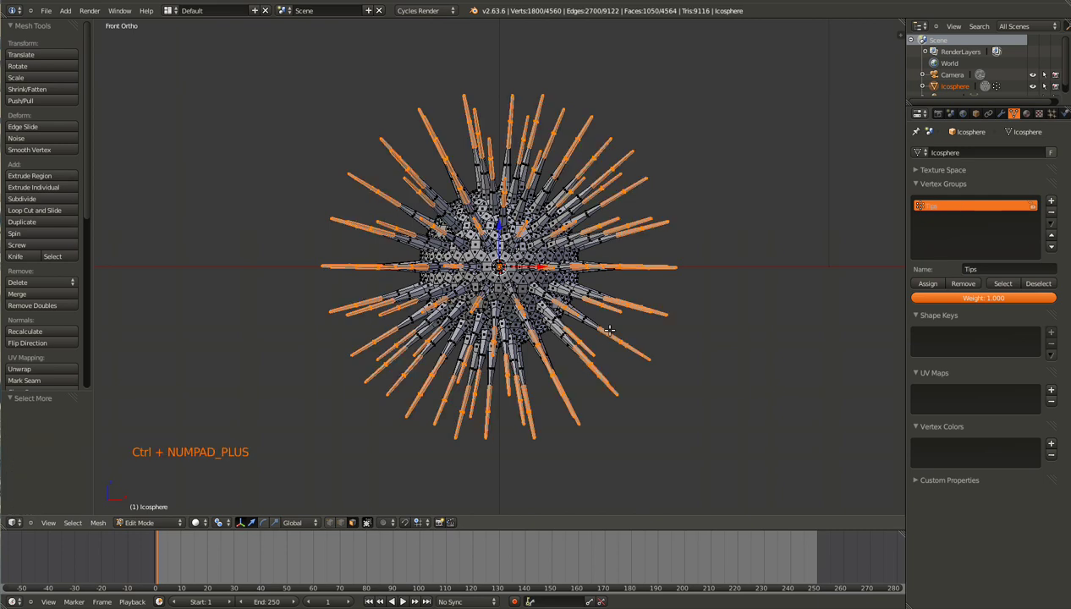
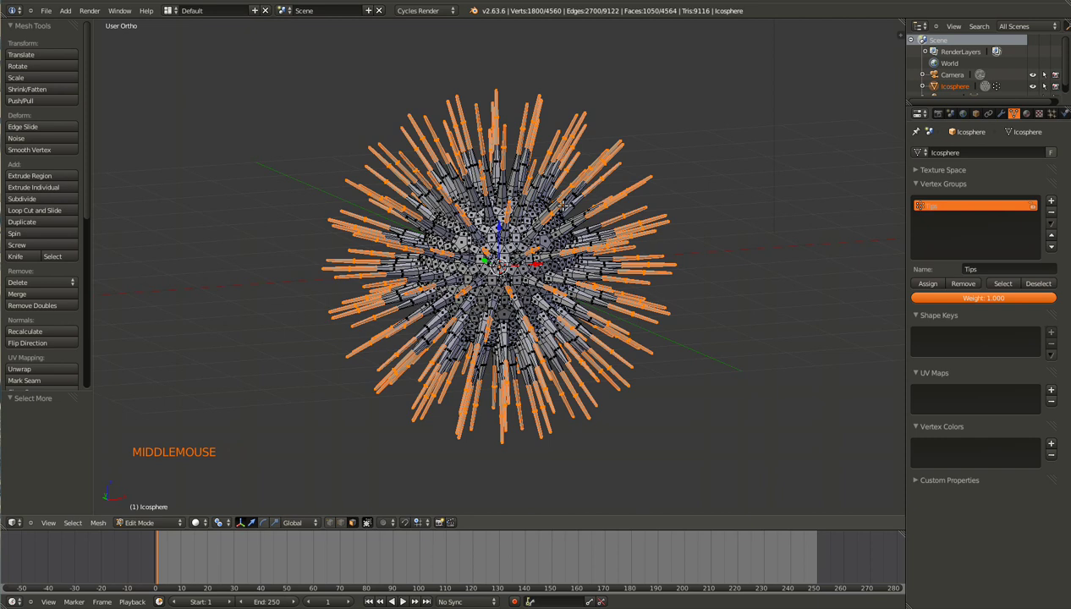
key(KP_1)
key(ctrl+g)
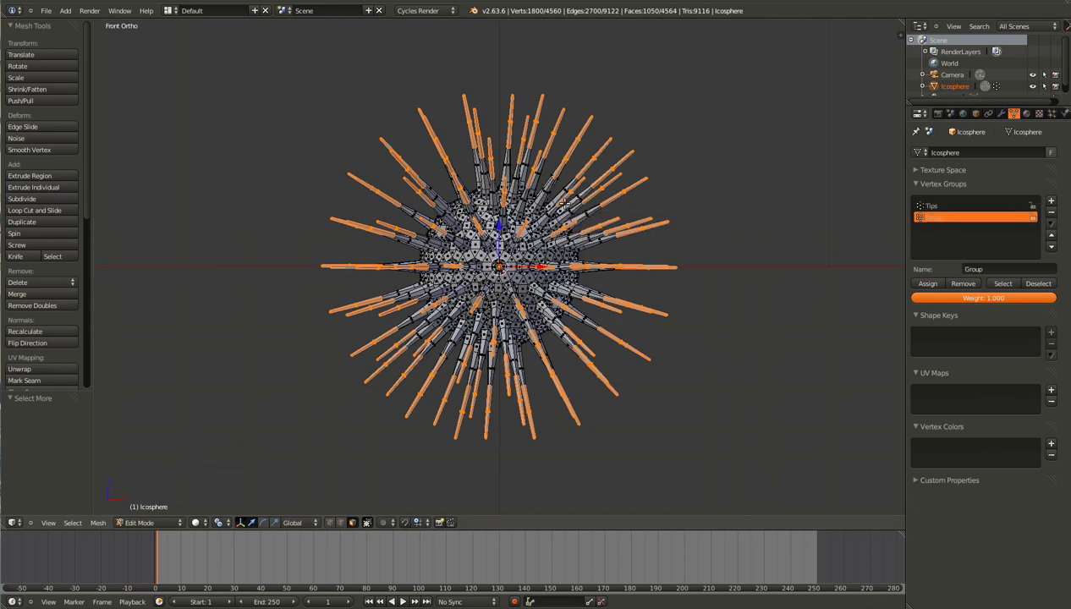
click(971, 270)
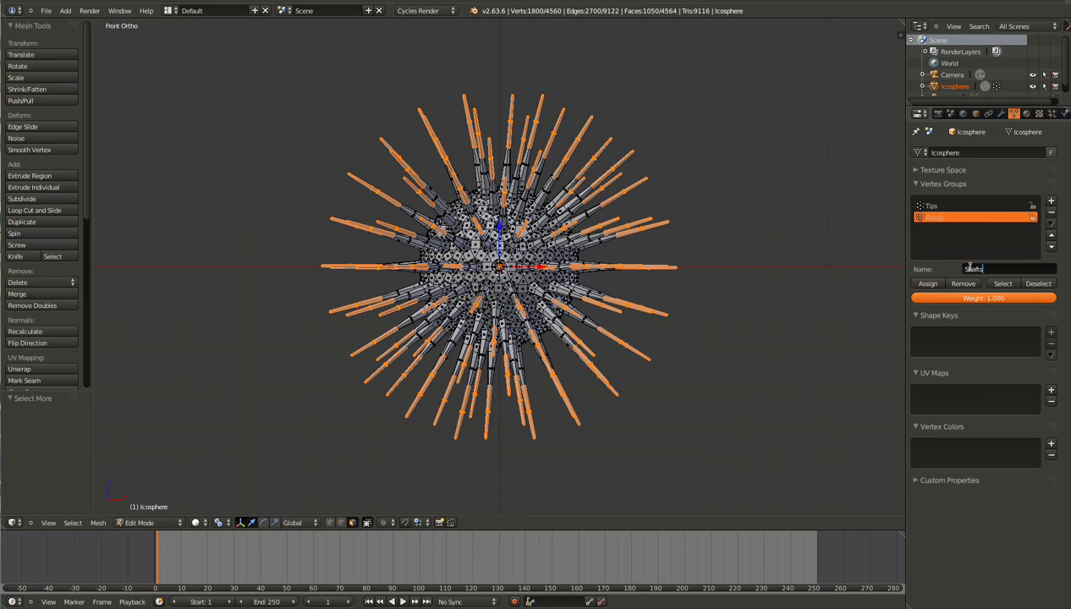
key(ctrl+KP_Add)
- Extend the selection over the sphere body and store it as the Base group
key(ctrl+KP_Add)
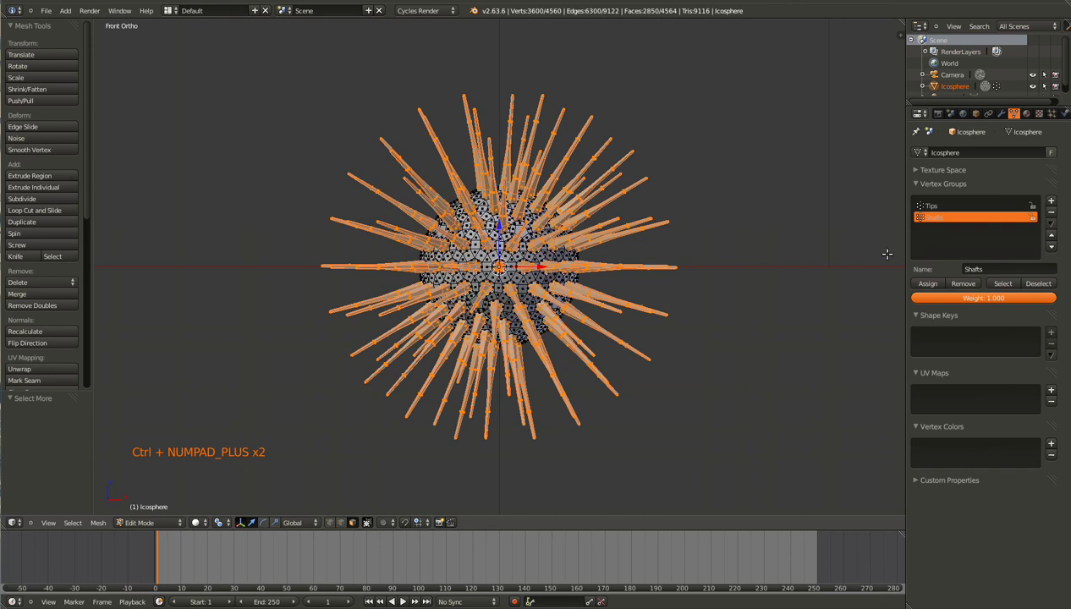
key(ctrl+g)
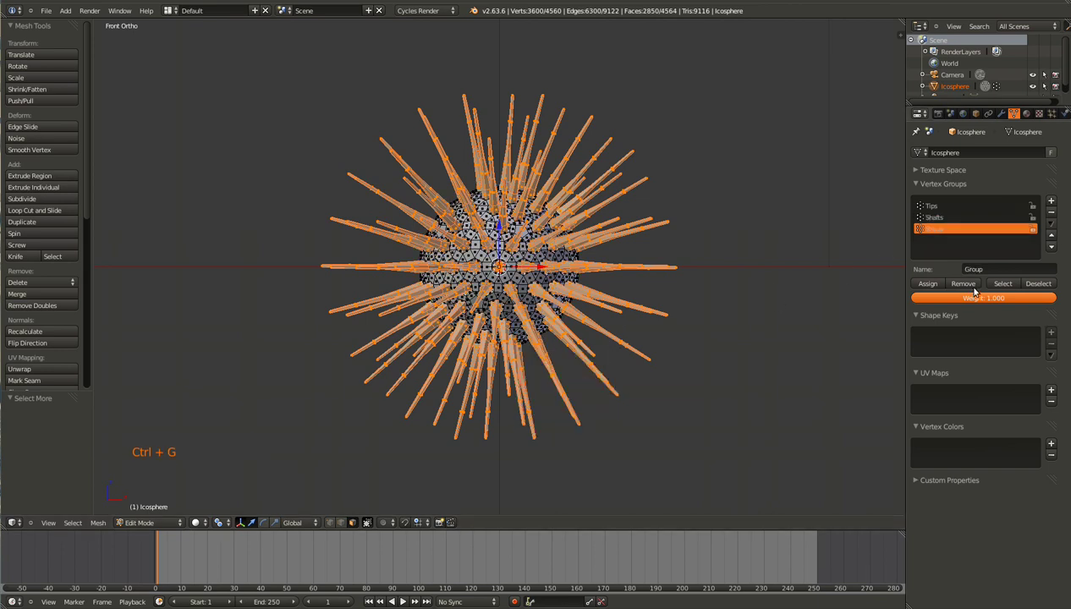
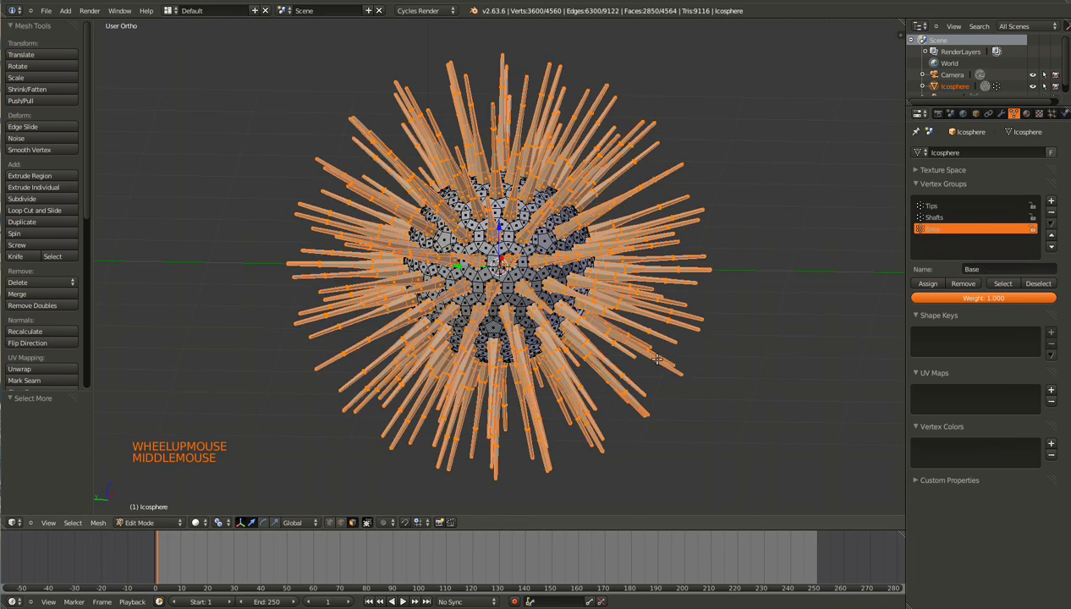
scroll(down, 3)
middle_click(627, 354)
key(Tab)
scroll(up, 3)
- Clear the selection, then call up the Shafts and Tips groups to taper the spike vertices
key(a)
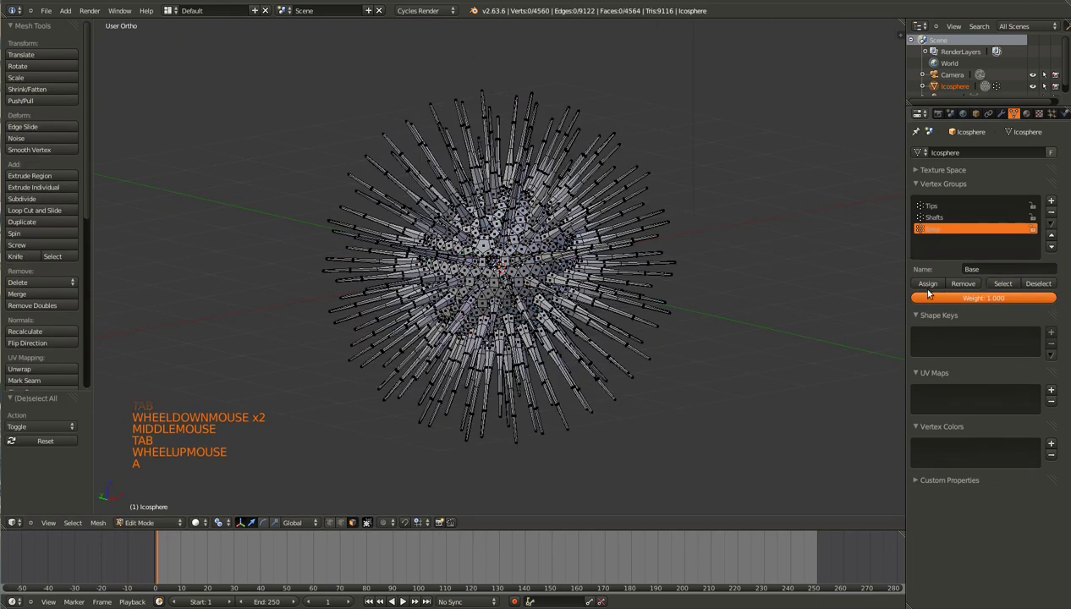
click(943, 207)
click(1002, 289)
scroll(up, 3)
click(951, 222)
click(1016, 284)
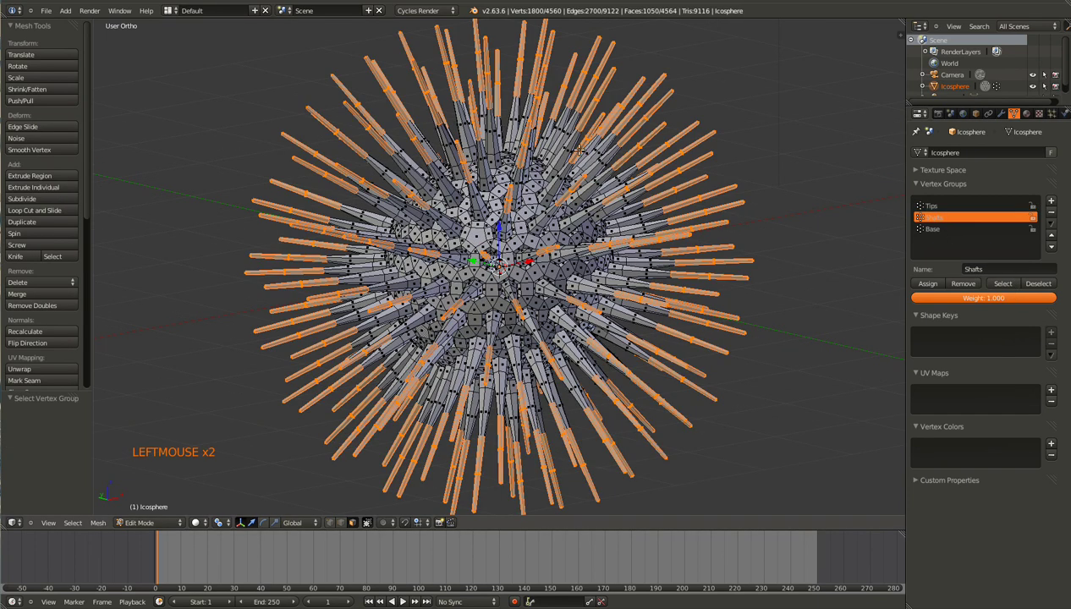
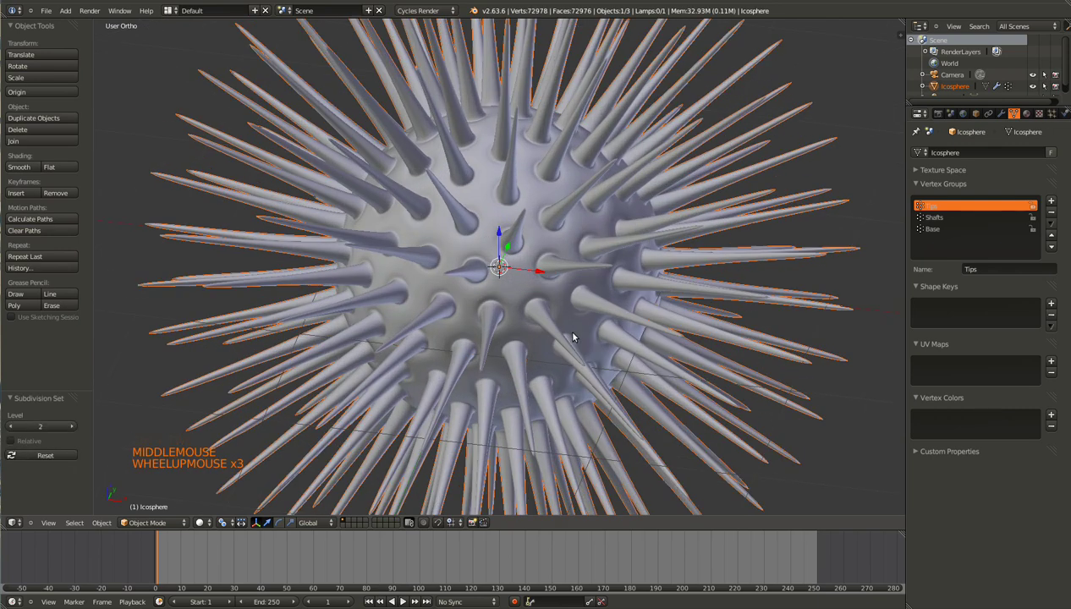
- Check the level-2 subdivision-smoothed urchin from the front and bring up the Add Modifier list
click(999, 122)
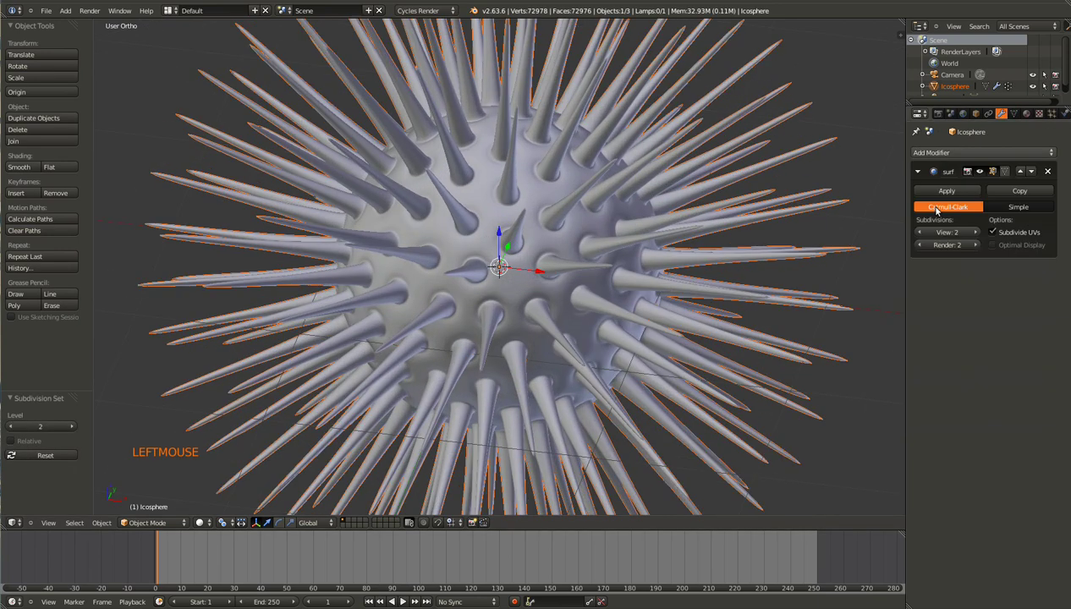
middle_click(549, 242)
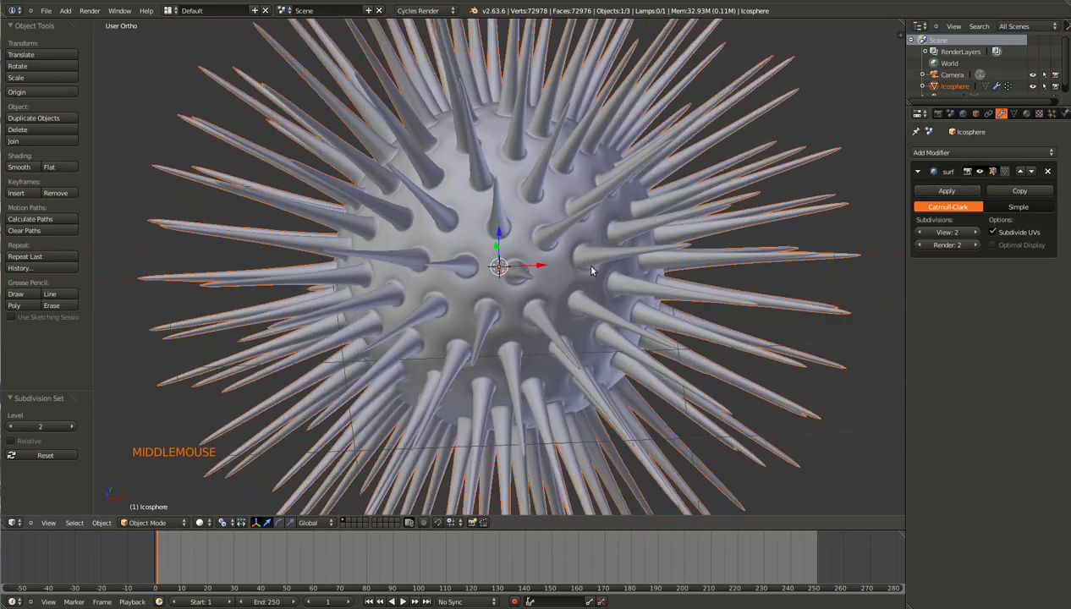
key(KP_1)
key(z)
key(z)
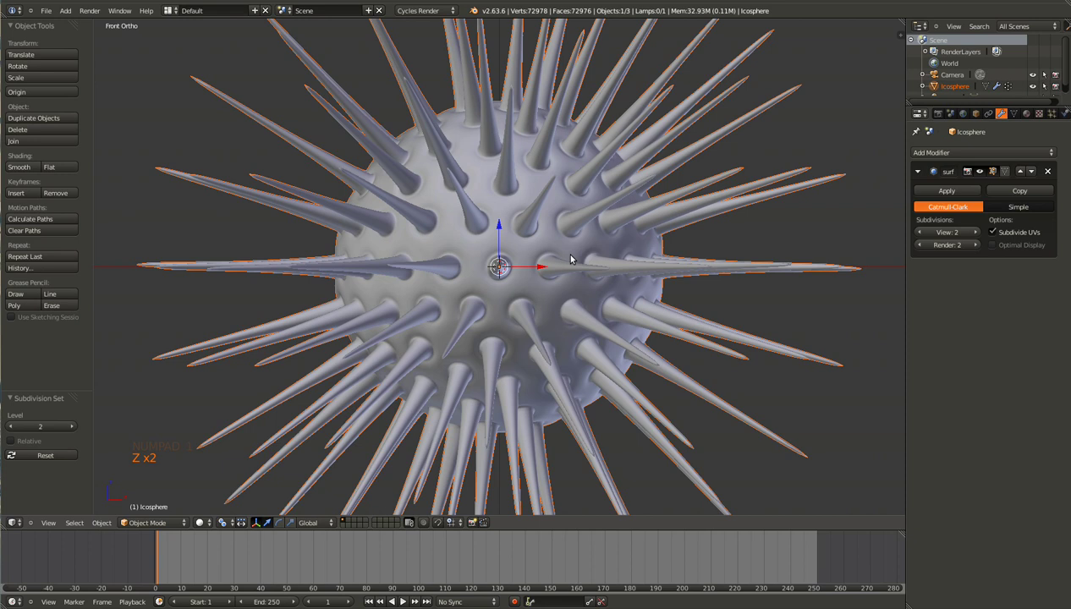
click(1016, 115)
click(1002, 124)
click(955, 159)
scroll(down, 3)
- Add a Simple Deform twist at factor 0.35 with limits 0.61 to 0.94
click(964, 151)
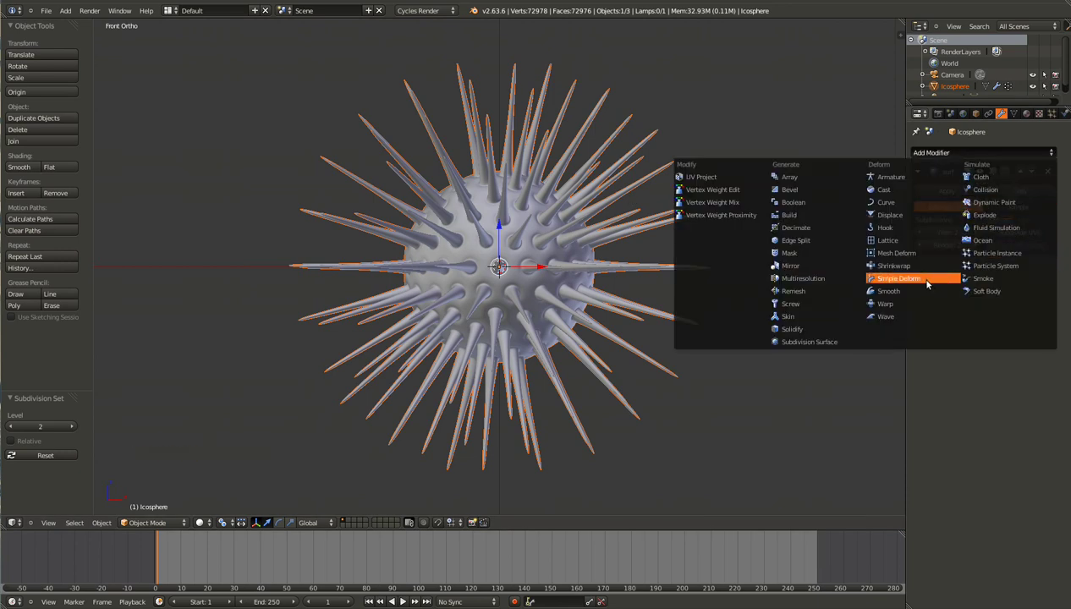
click(995, 386)
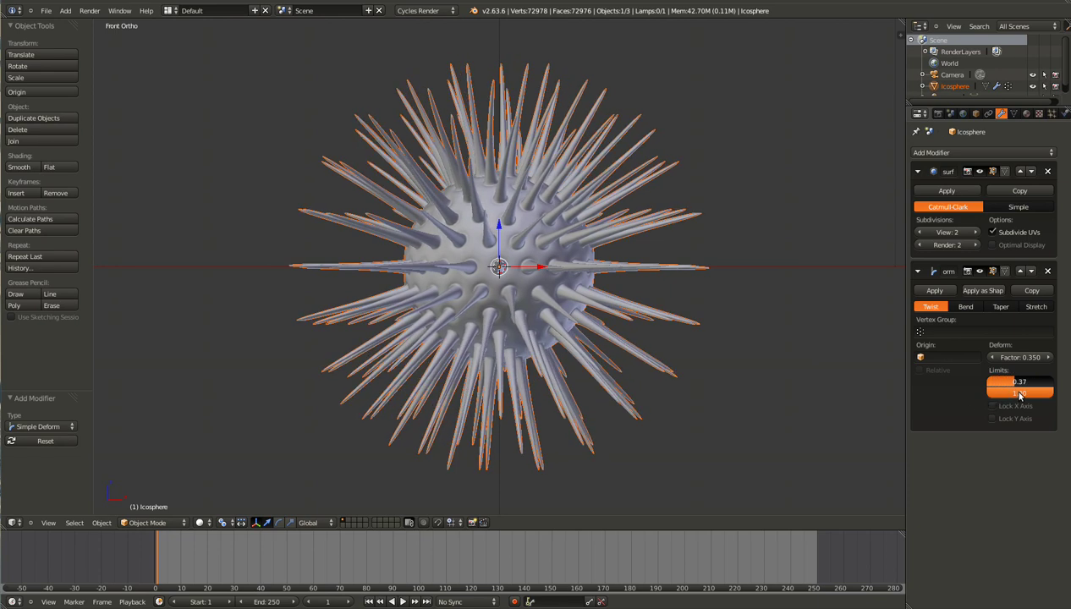
click(1044, 395)
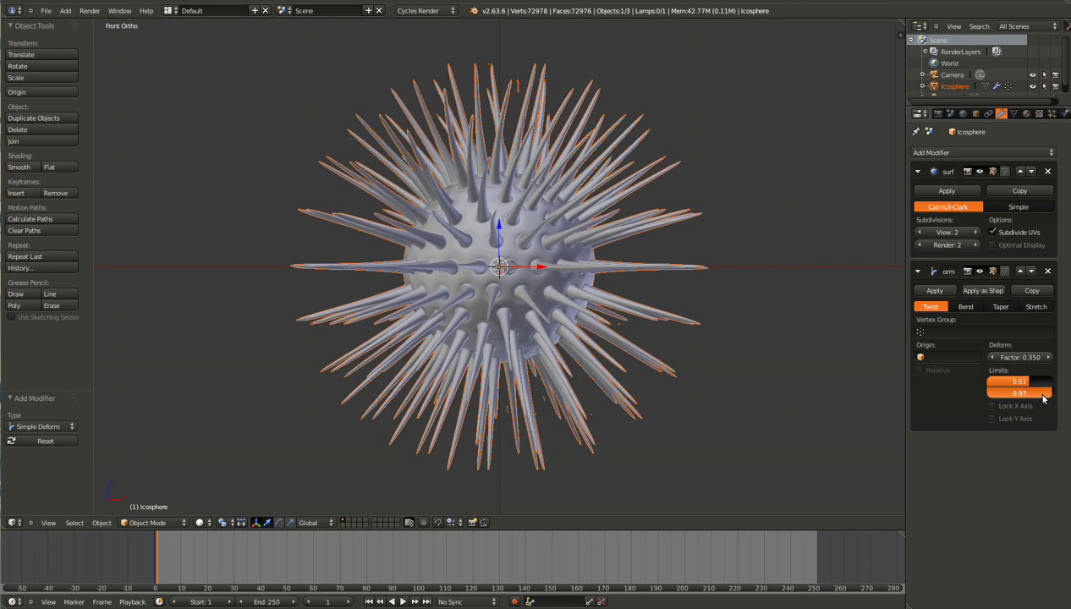
scroll(down, 3)
scroll(up, 3)
- Add an Empty and a second Simple Deform twist using the Empty as origin, limited to the Tips group
key(shift+a)
right_click(617, 308)
click(1019, 151)
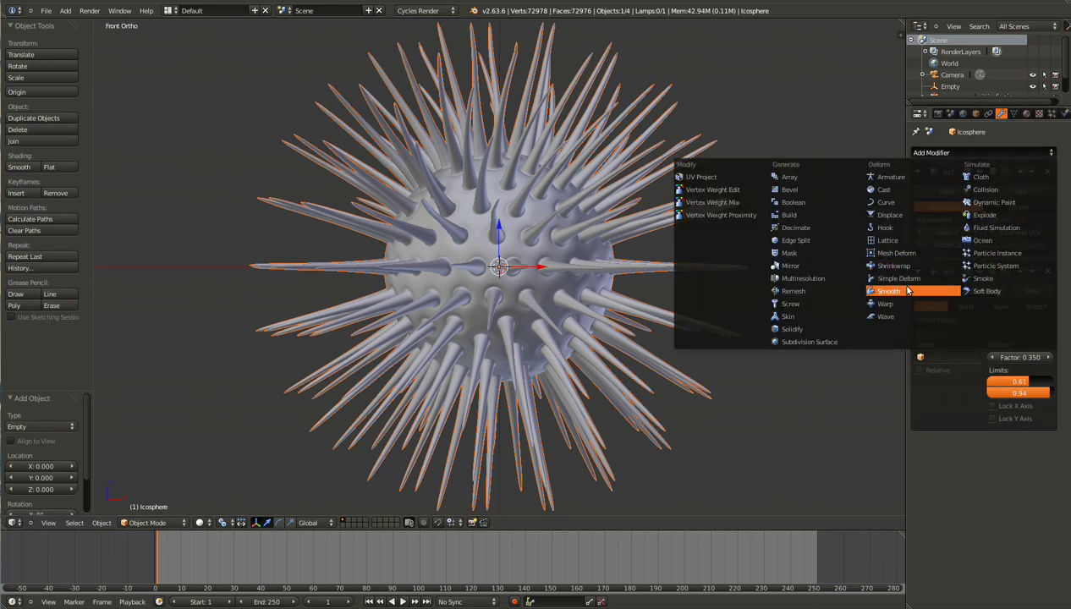
scroll(down, 3)
click(918, 272)
scroll(down, 3)
click(944, 383)
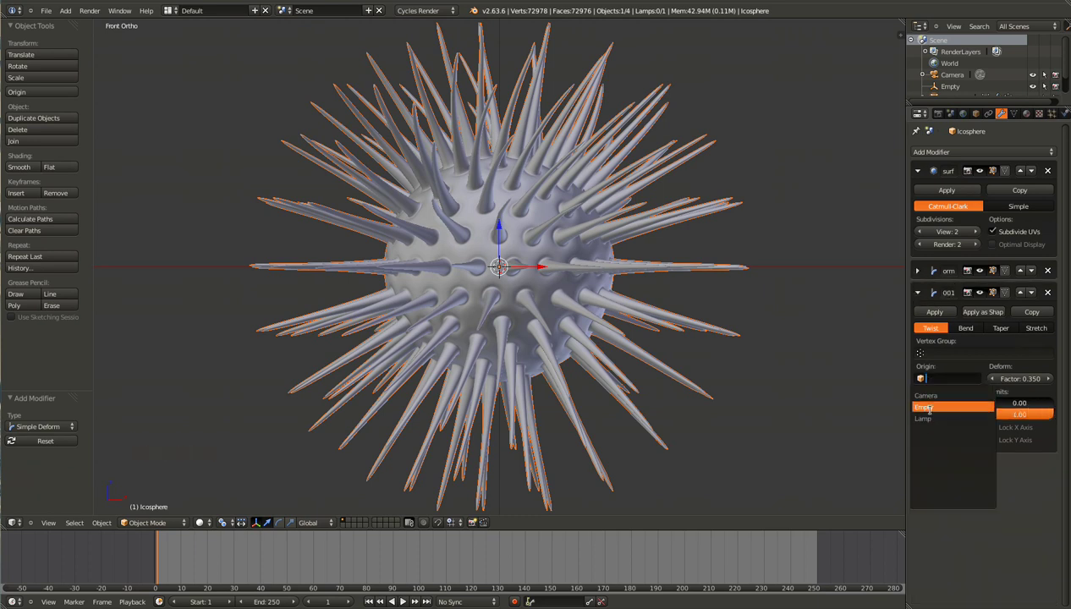
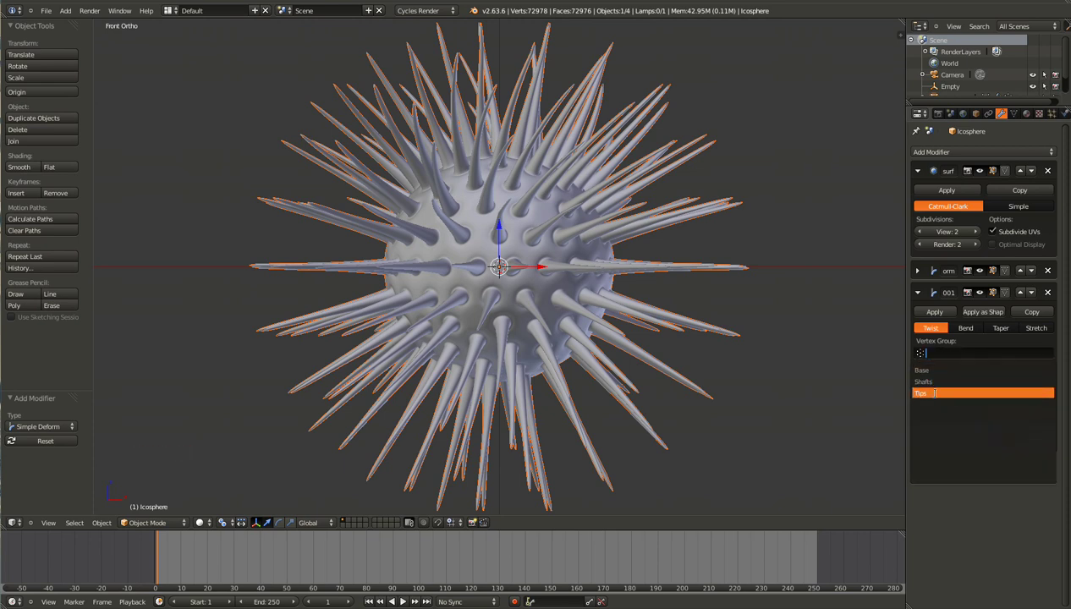
key(z)
key(z)
- Rotate the Empty about 14.6° on Z and raise the twist's lower limit to about 0.5
right_click(502, 276)
key(z)
key(z)
key(r)
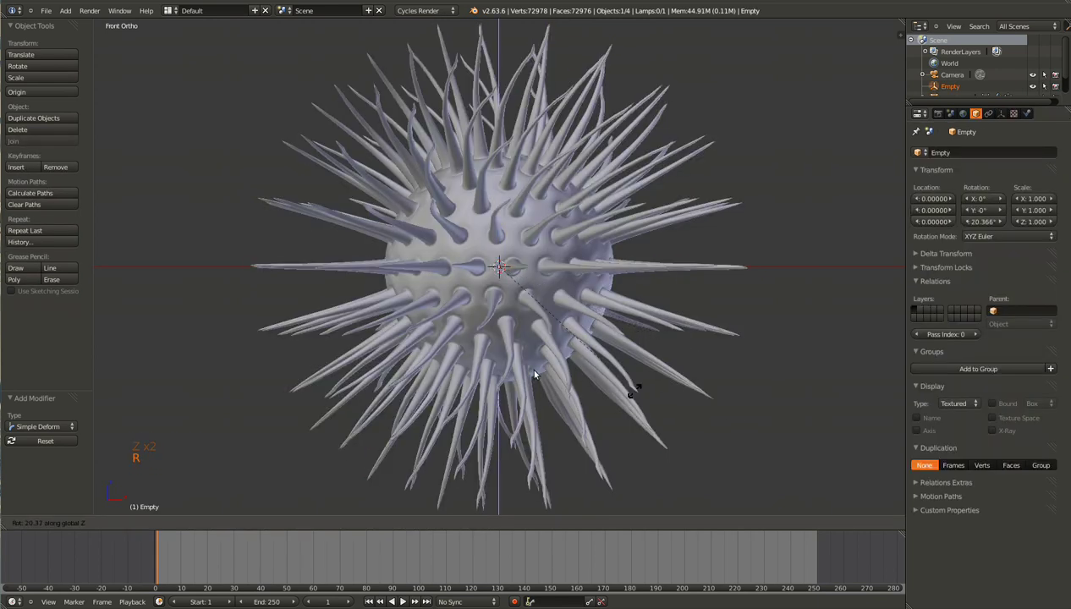
right_click(645, 331)
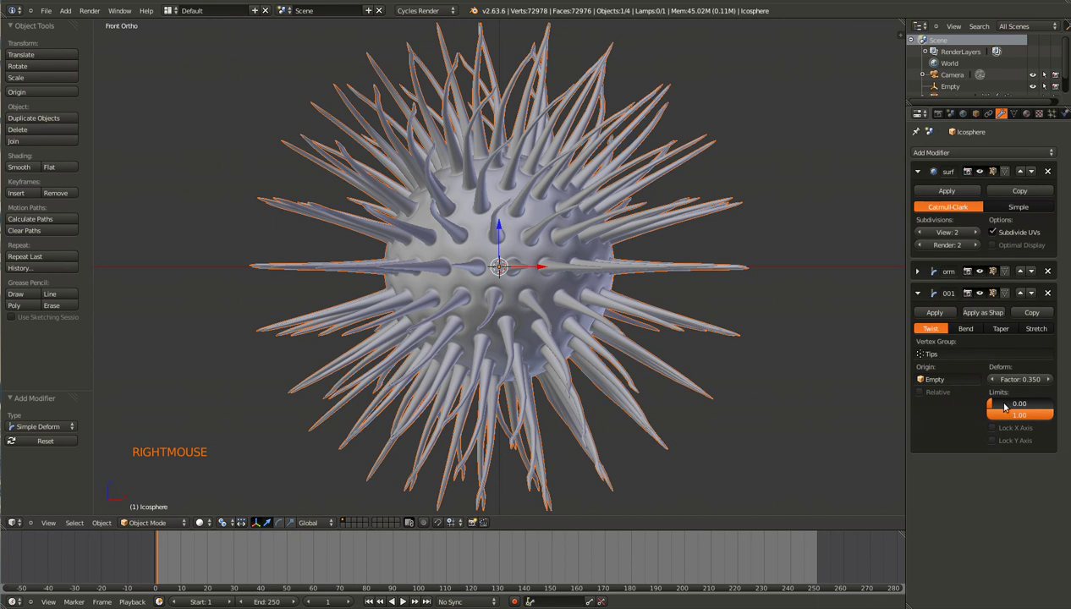
click(1004, 406)
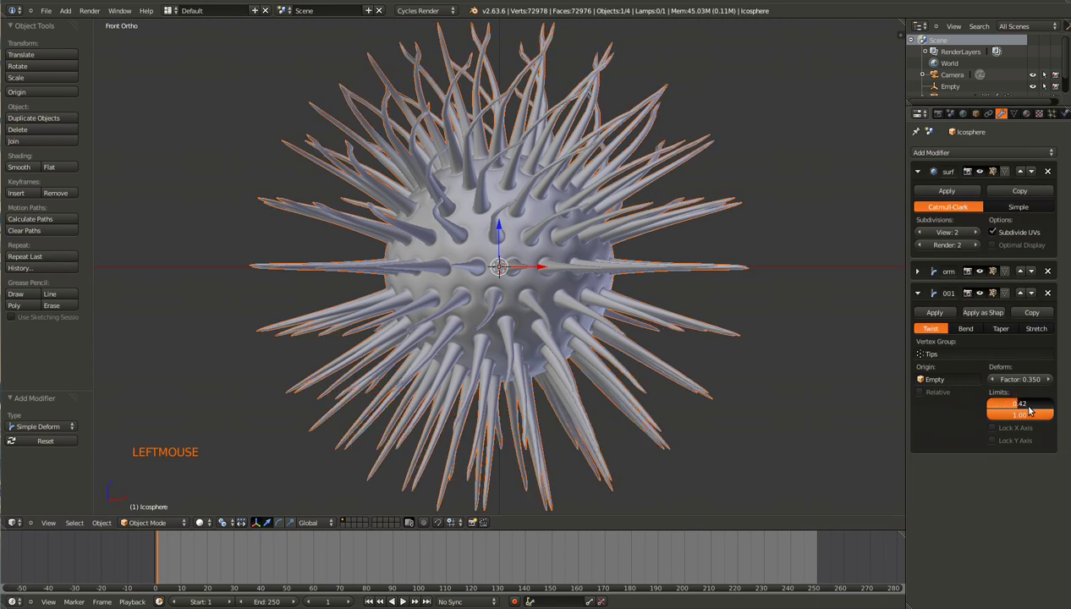
click(1043, 419)
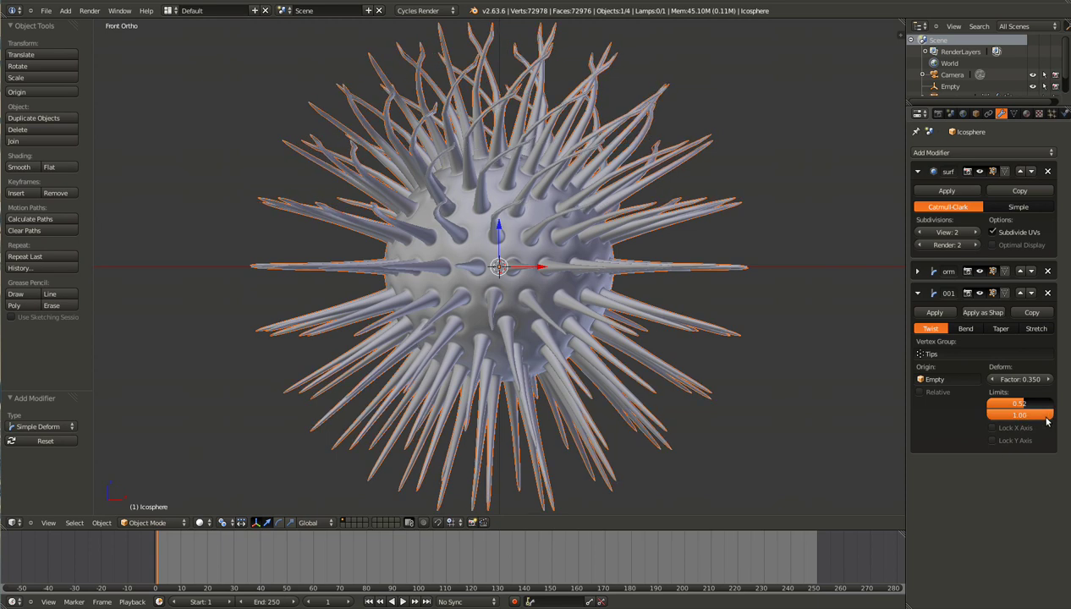
- Give the Empty a smaller Z rotation and orbit to judge the curl on the tips
key(z)
right_click(499, 276)
key(z)
key(r)
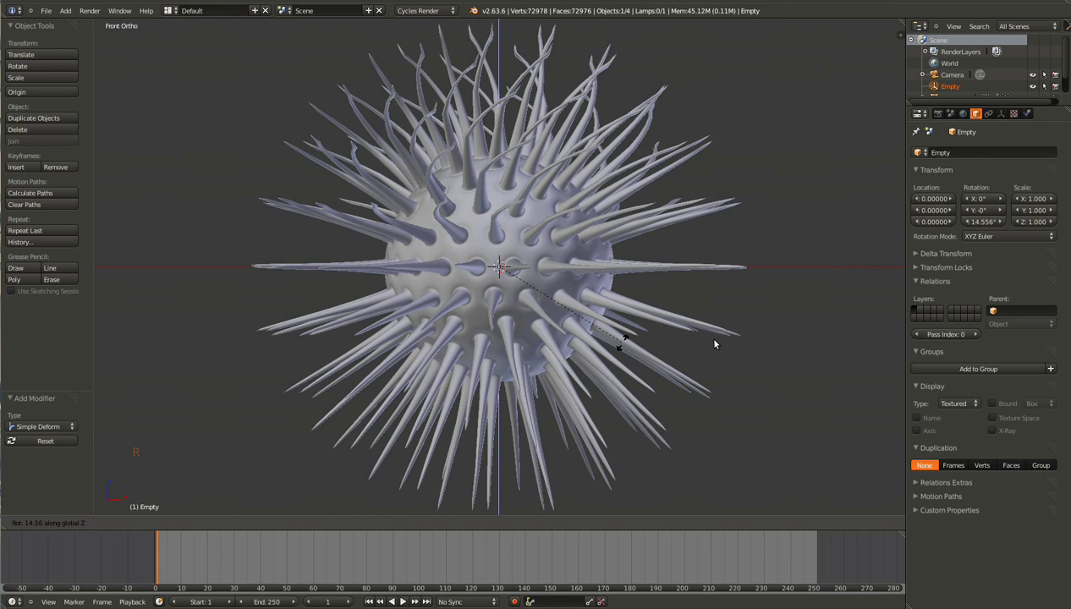
key(z)
right_click(541, 312)
key(z)
middle_click(595, 282)
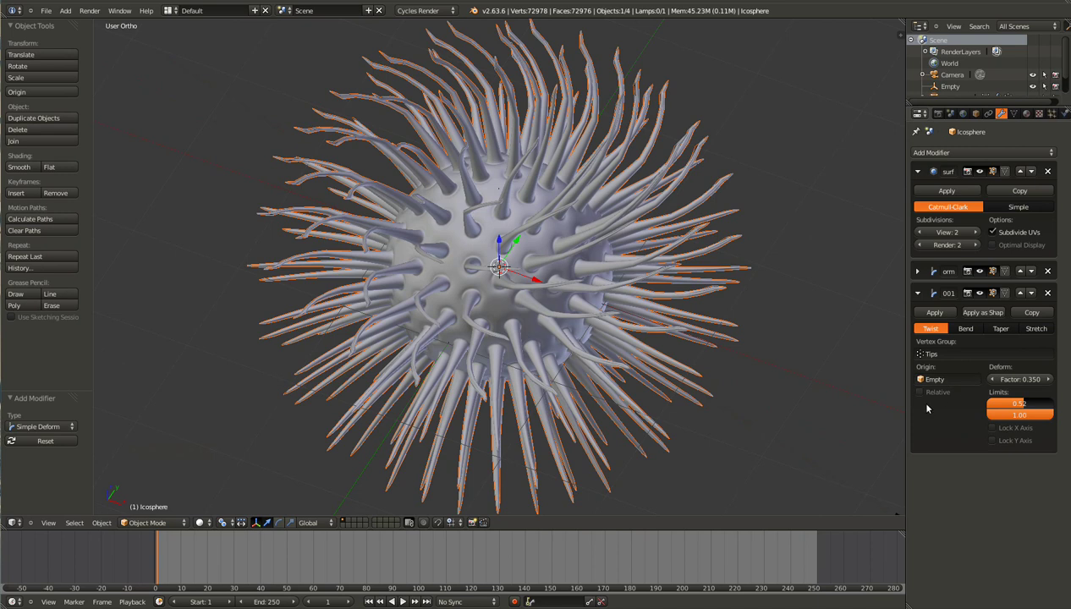
middle_click(636, 280)
- Try spinning the Empty further, cancel it and return to the urchin in front view
key(z)
right_click(515, 266)
key(r)
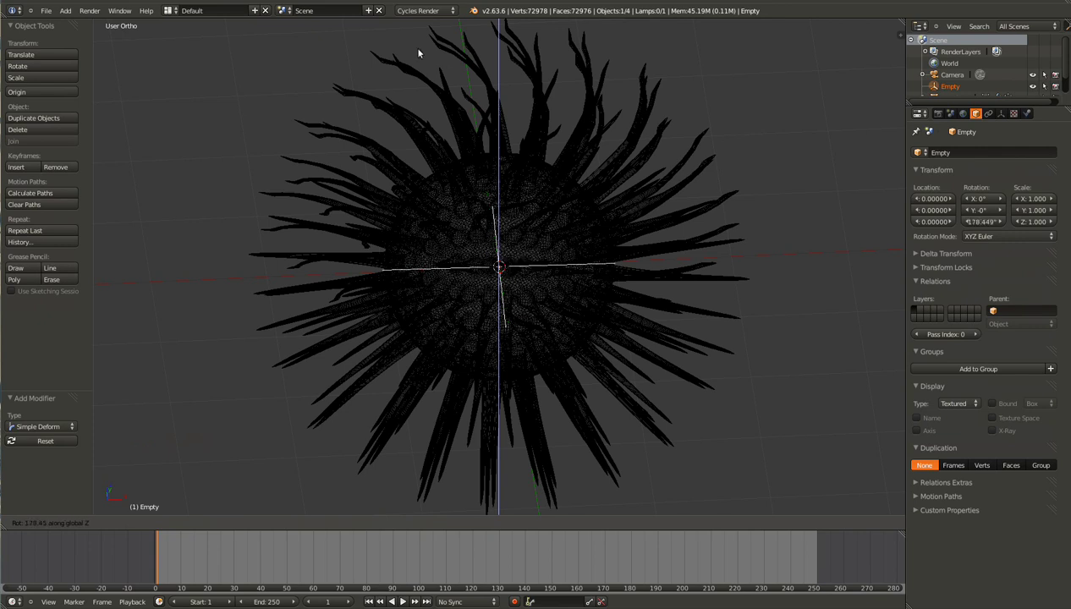
middle_click(498, 260)
middle_click(499, 340)
key(KP_1)
key(z)
right_click(639, 313)
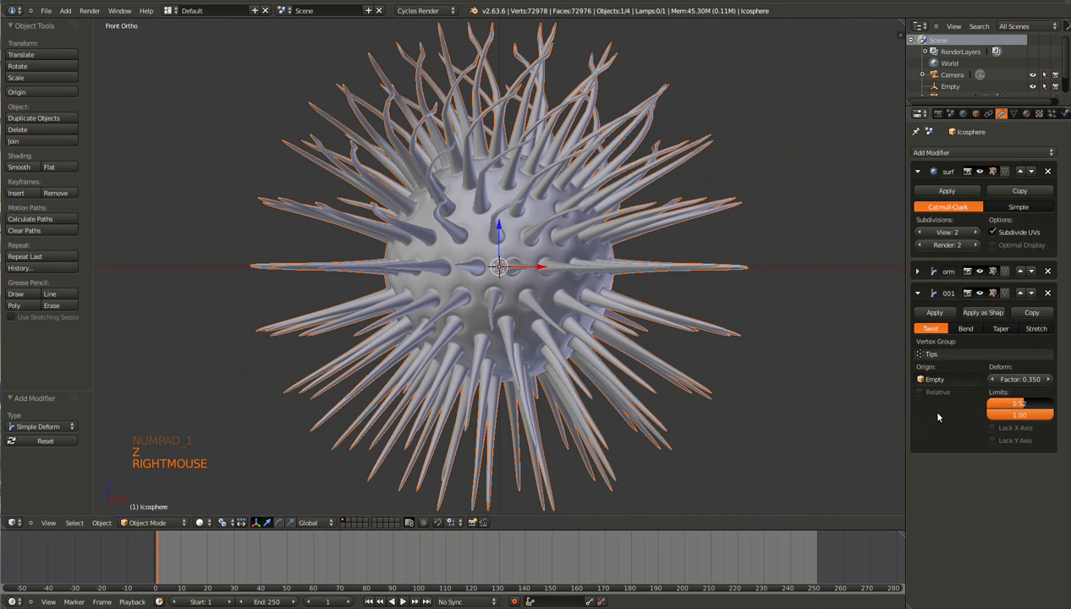
- Clear the twist's origin object, reset its limits to 0–1 and lower the factor to 0.146
click(948, 377)
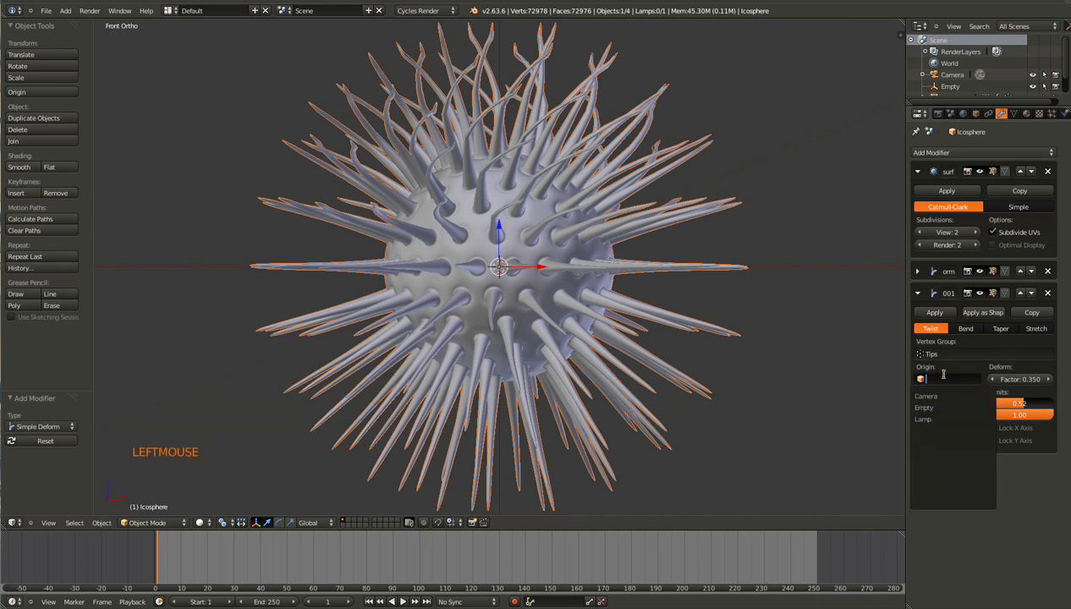
click(1020, 407)
click(1037, 416)
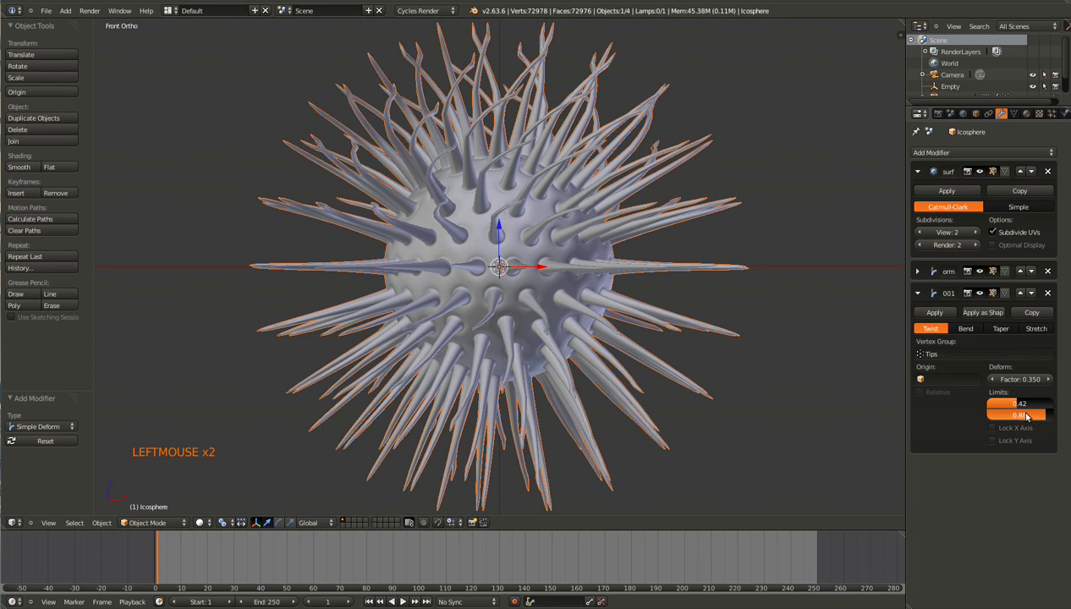
click(1011, 406)
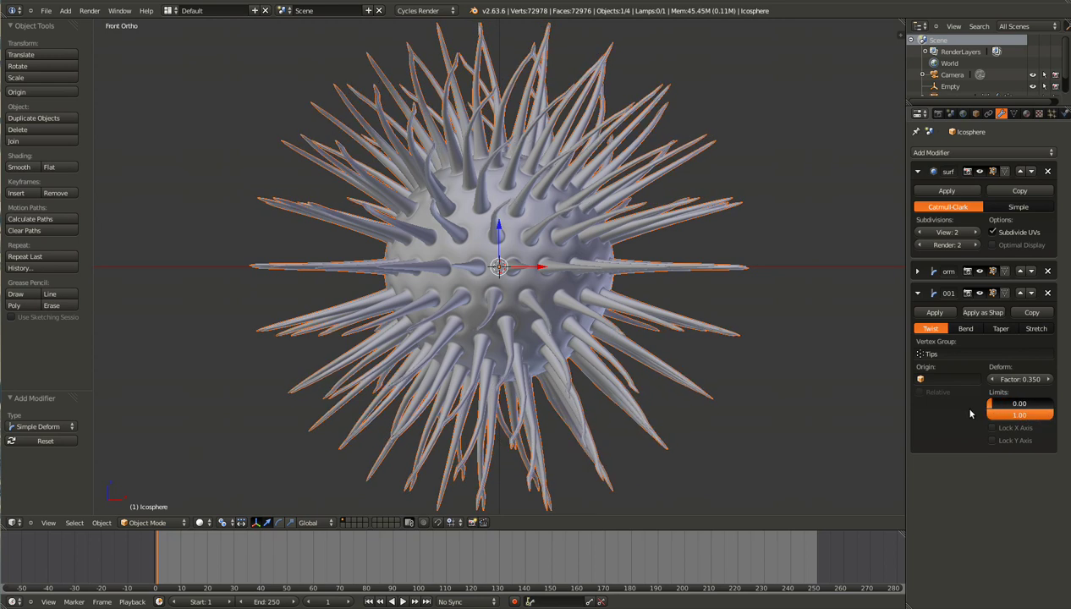
click(1018, 382)
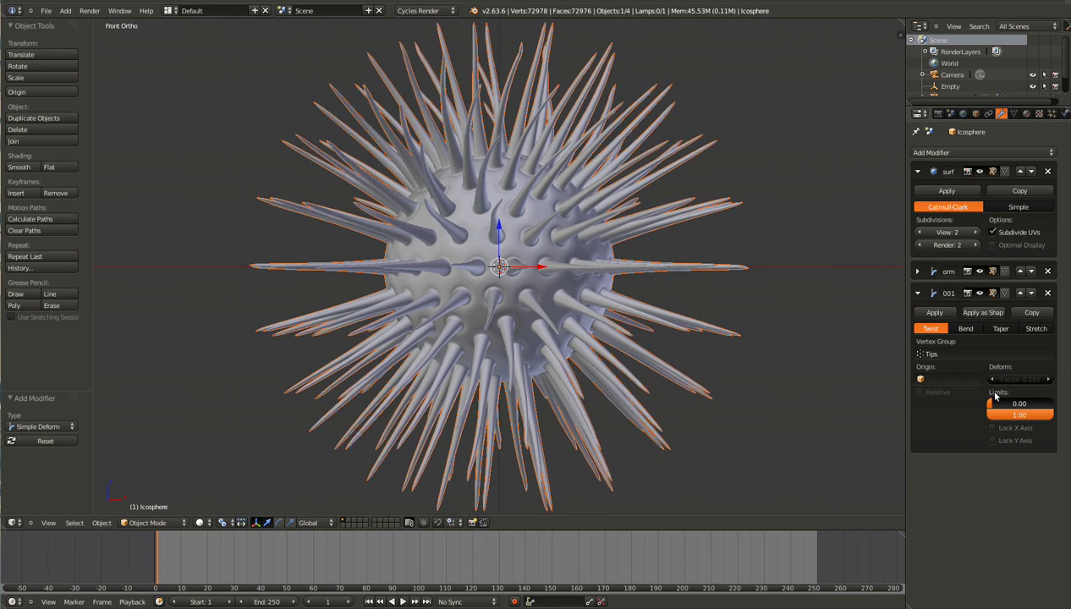
- Orbit to inspect the gently curved spikes, go to camera view and select the camera
scroll(up, 3)
middle_click(460, 308)
key(KP_1)
middle_click(568, 316)
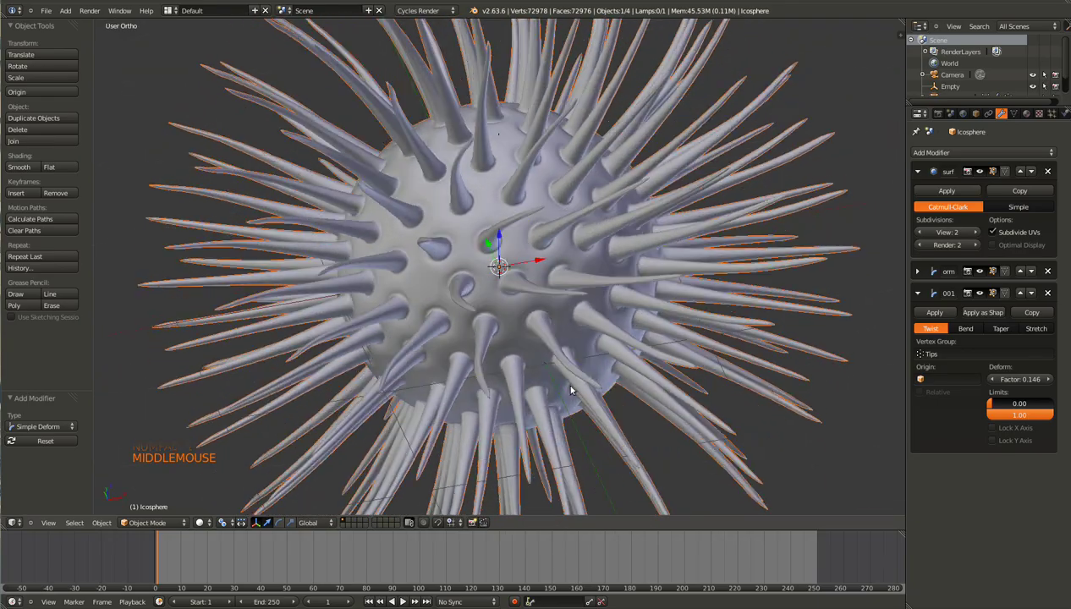
key(r)
scroll(down, 3)
middle_click(557, 355)
key(a)
middle_click(570, 362)
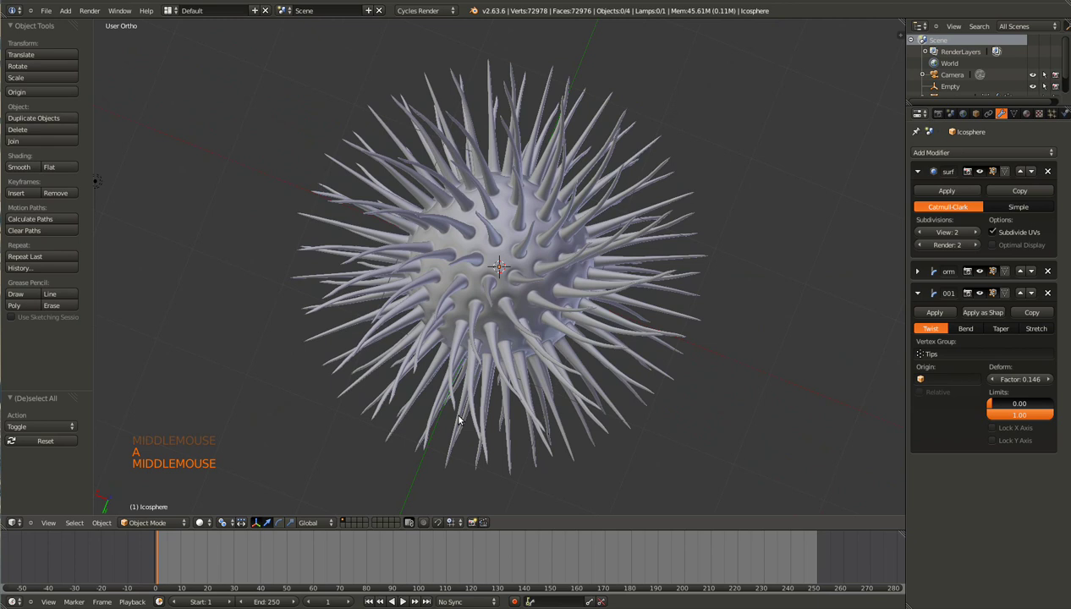
key(KP_0)
scroll(up, 3)
right_click(571, 423)
- Align the camera to the front view and pull it back along Y to frame the urchin
key(g)
click(579, 442)
key(KP_1)
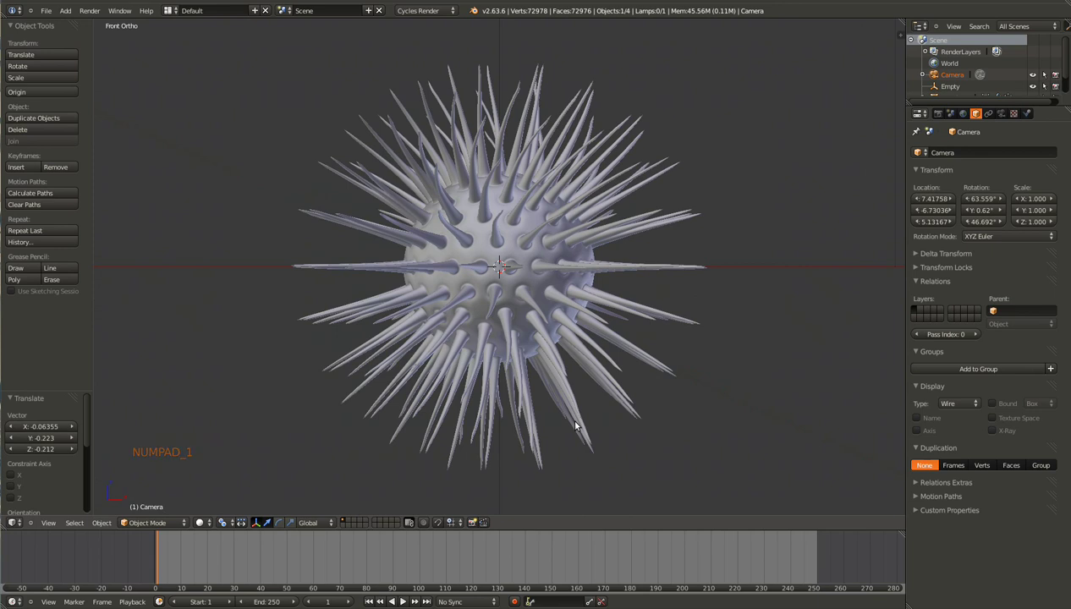
key(ctrl+alt+KP_1)
key(g)
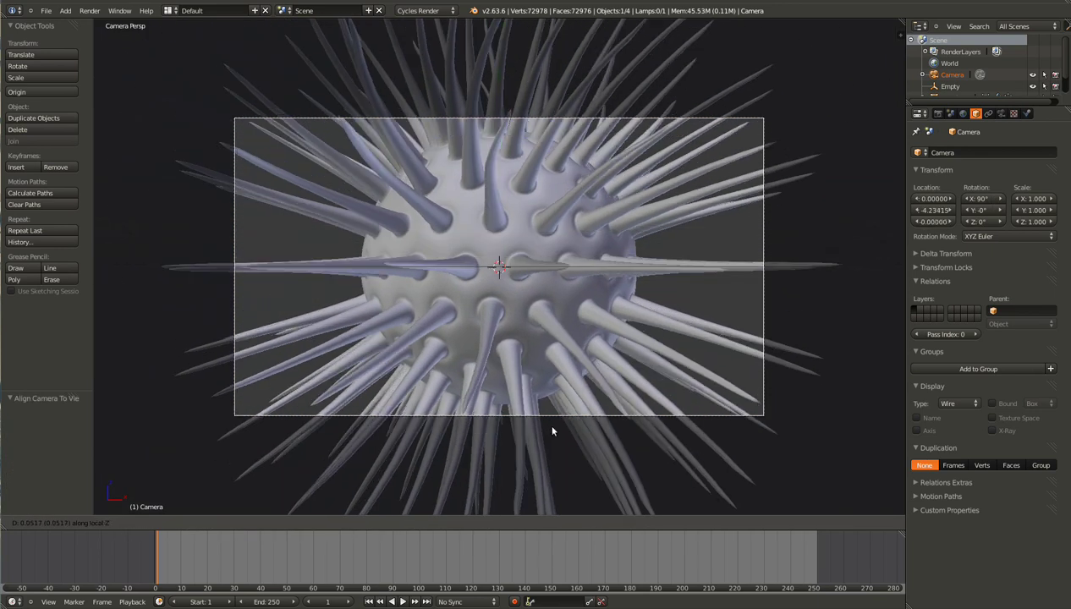
click(650, 519)
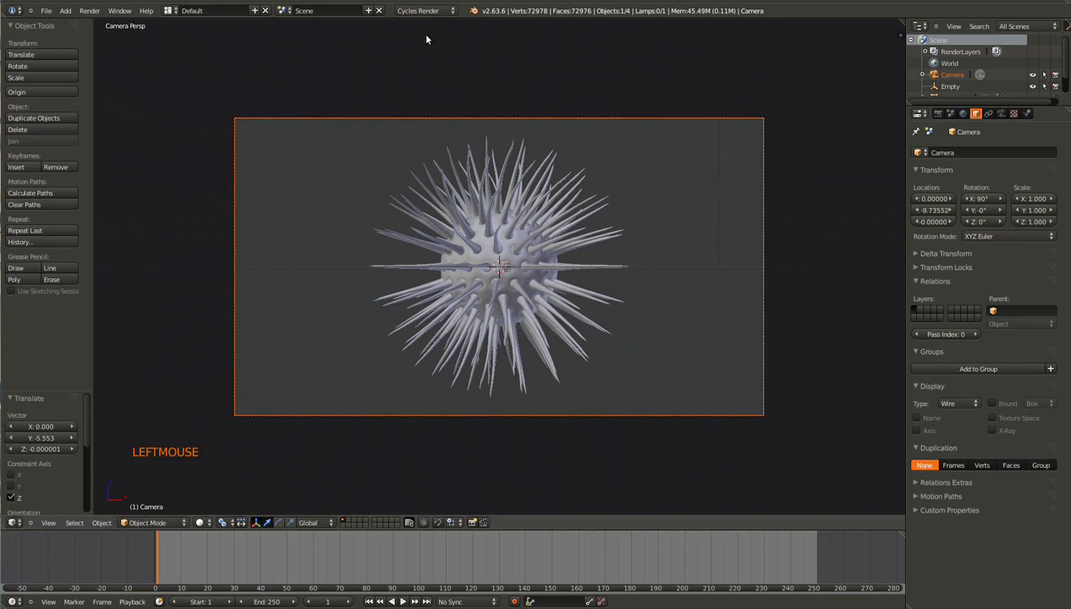
- Render a test through the camera with Blender Render, then return to inspect the scene
click(433, 9)
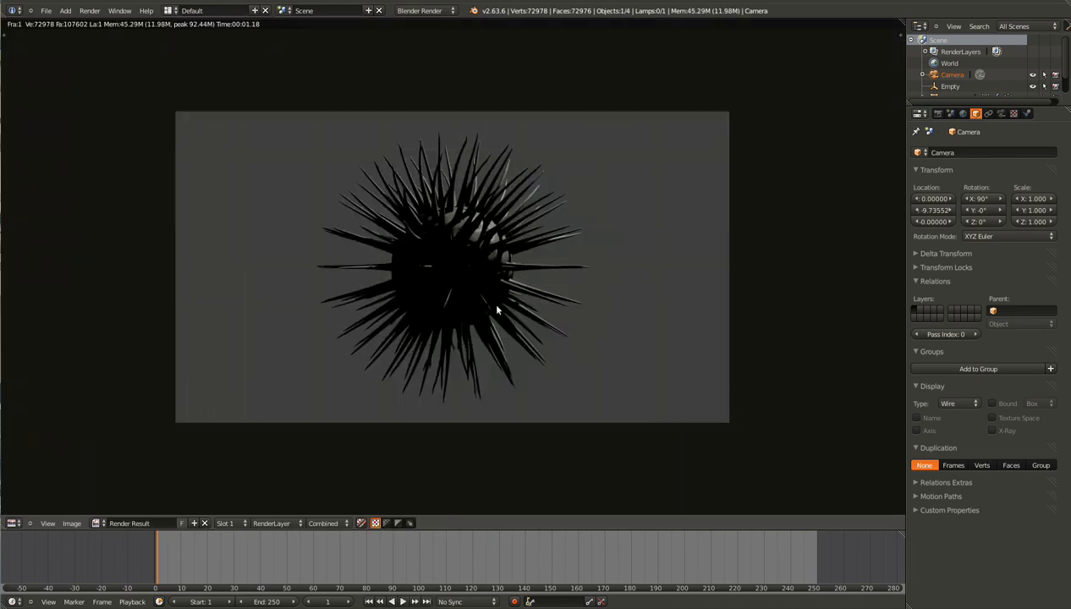
key(Escape)
middle_click(557, 305)
scroll(down, 3)
- Add a hemi lamp at the scene origin and view it from the side
right_click(654, 168)
key(Delete)
key(KP_7)
key(shift+a)
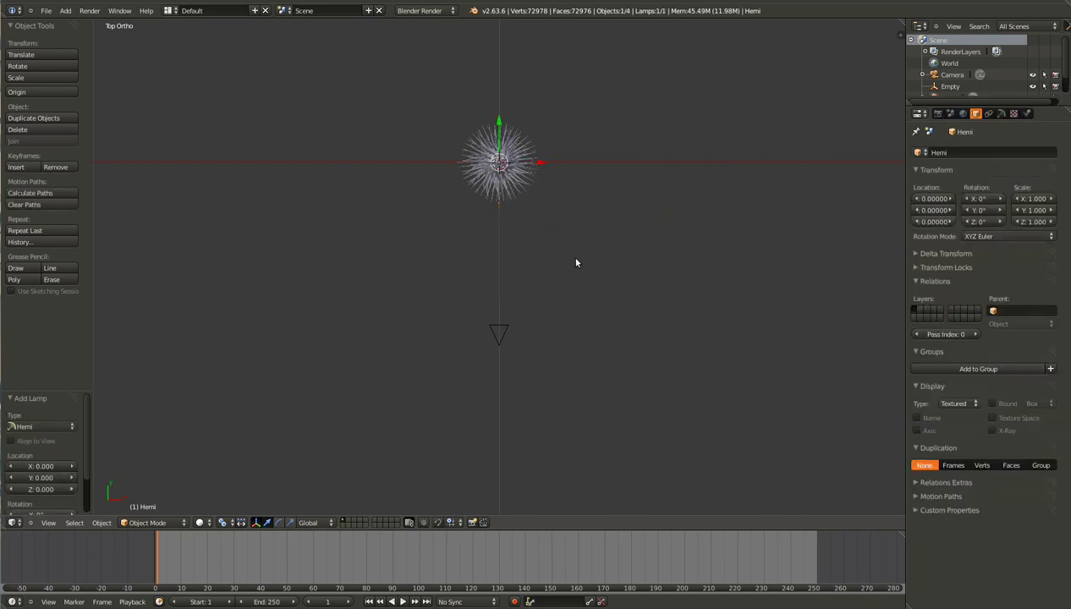
key(KP_3)
- Move the hemi lamp about 14.7 units out along Y and rotate it −90° on X to face the urchin
key(g)
click(796, 387)
scroll(down, 3)
key(r)
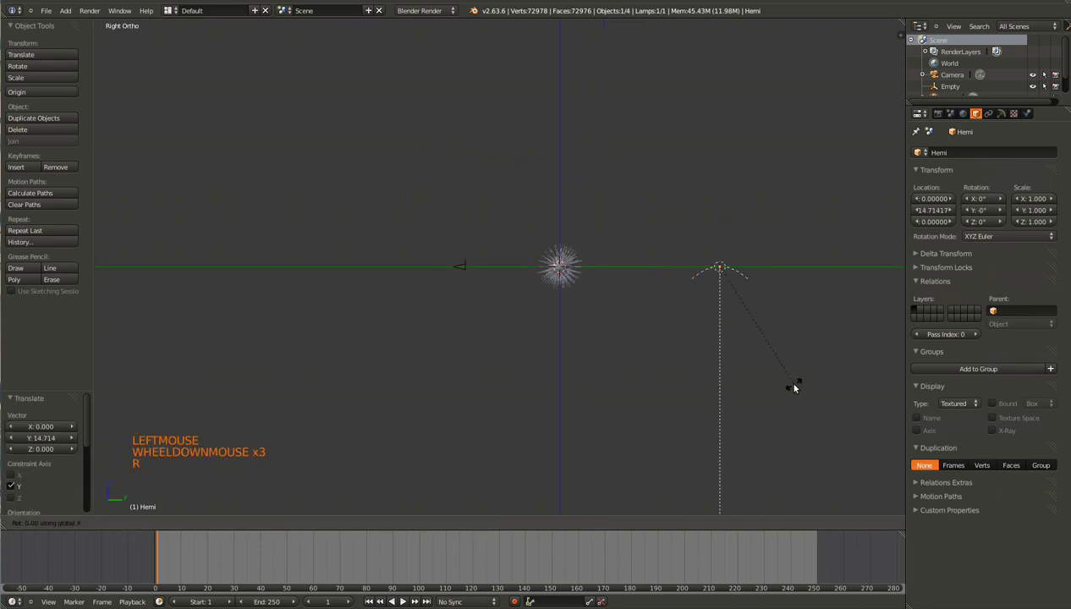
key(r)
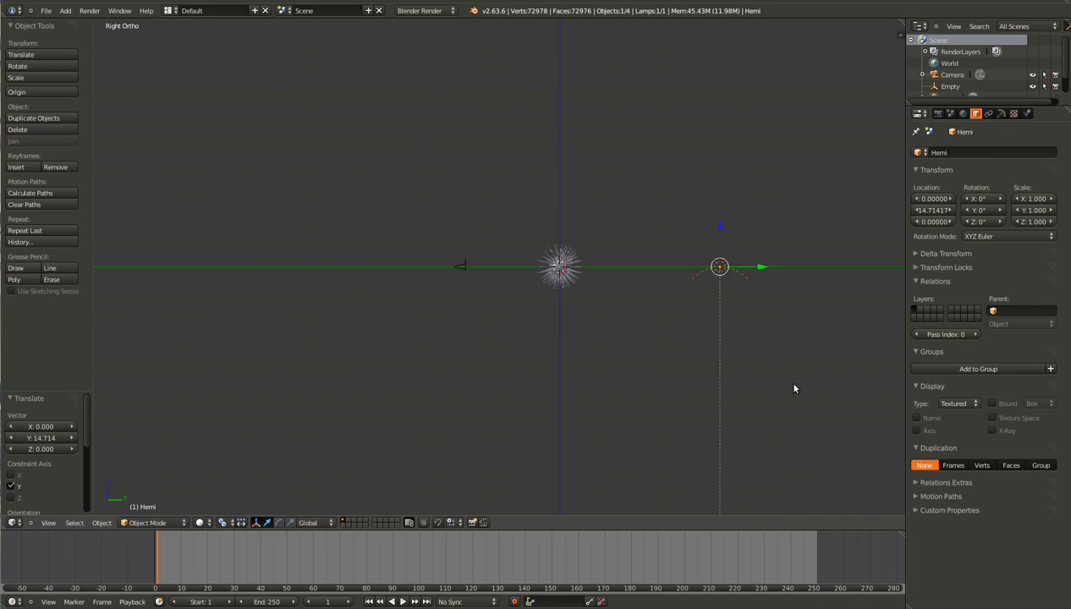
key(r)
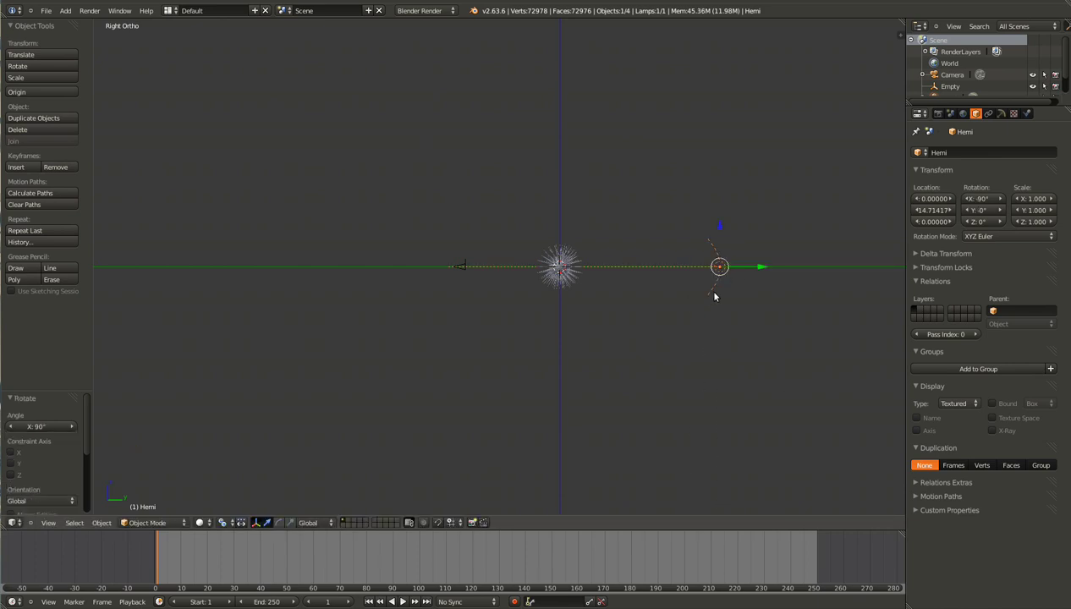
- Render the urchin against the dark navy blend sky through the camera and return to the scene
middle_click(611, 341)
key(KP_0)
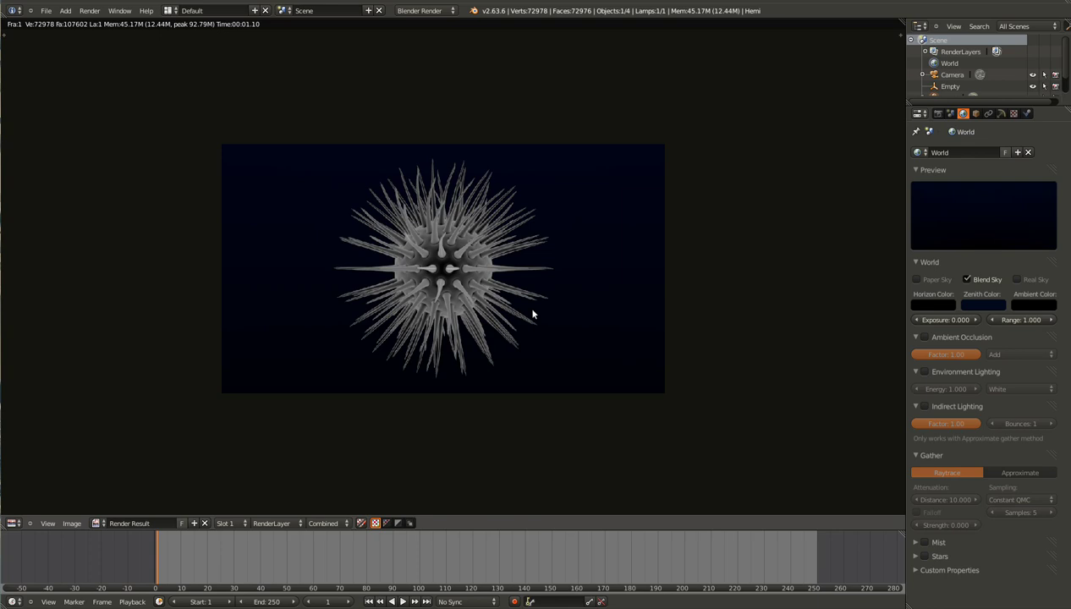
key(Escape)
middle_click(472, 272)
scroll(down, 3)
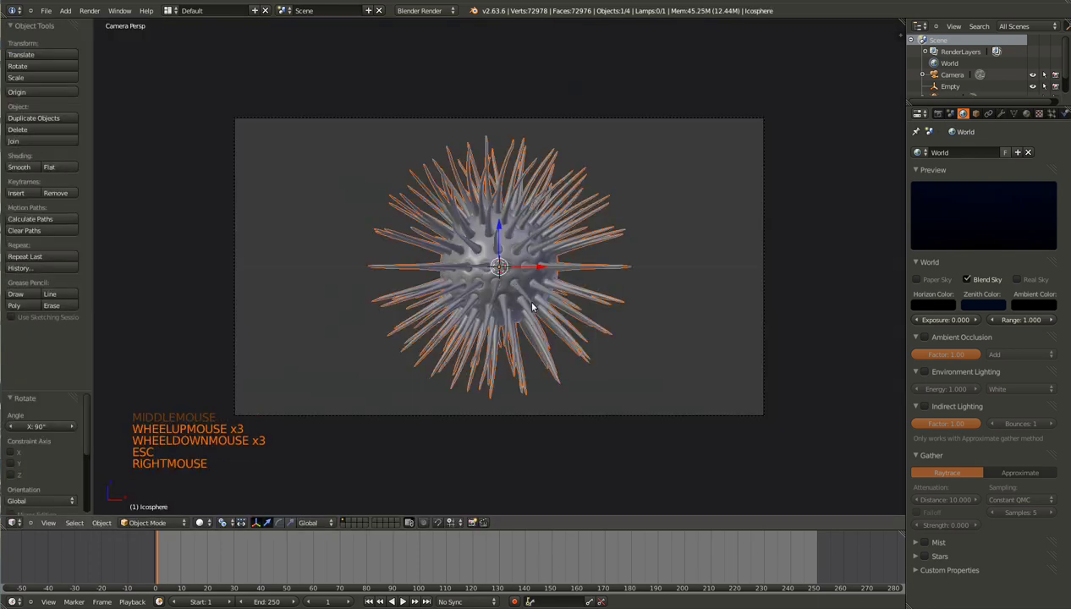